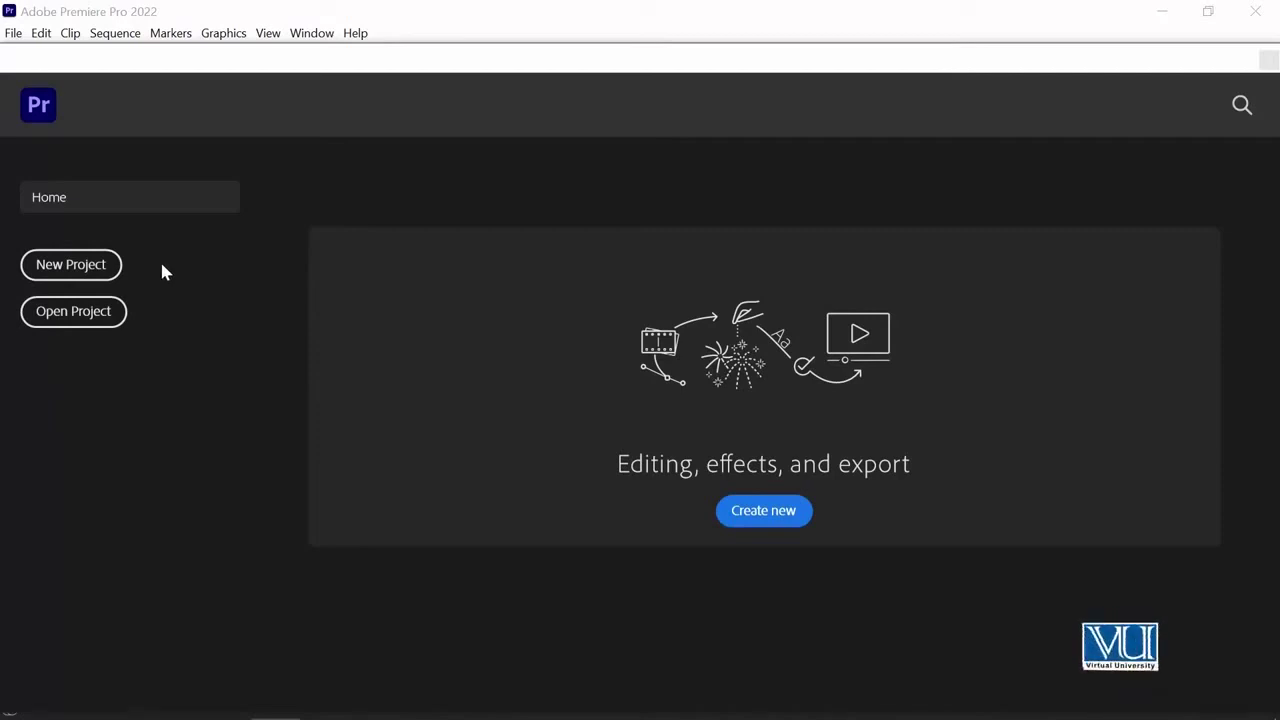
# Switch from the Premiere Pro home screen to the File Explorer window on D:\Digiskills.
pyautogui.press('alt+Tab')
# Create a new folder named 'Digiskills 123' inside the Digiskills folder.
pyautogui.click(450, 350)
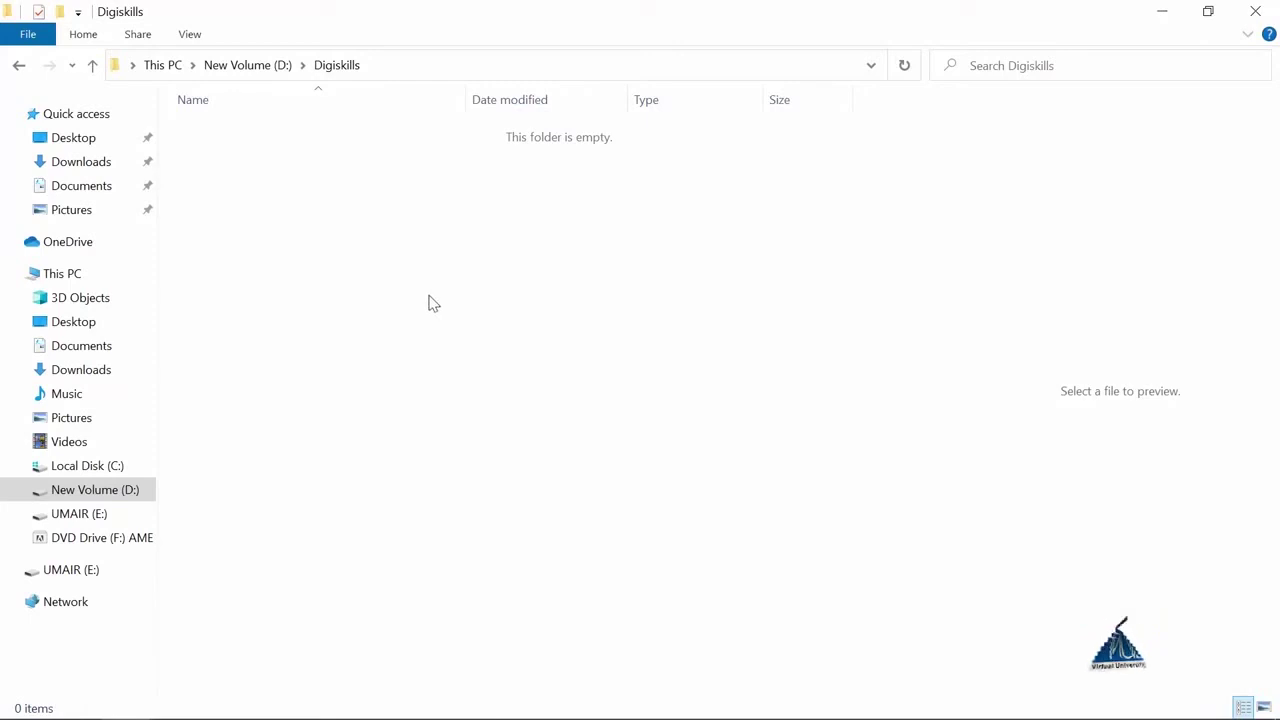
pyautogui.rightClick(379, 262)
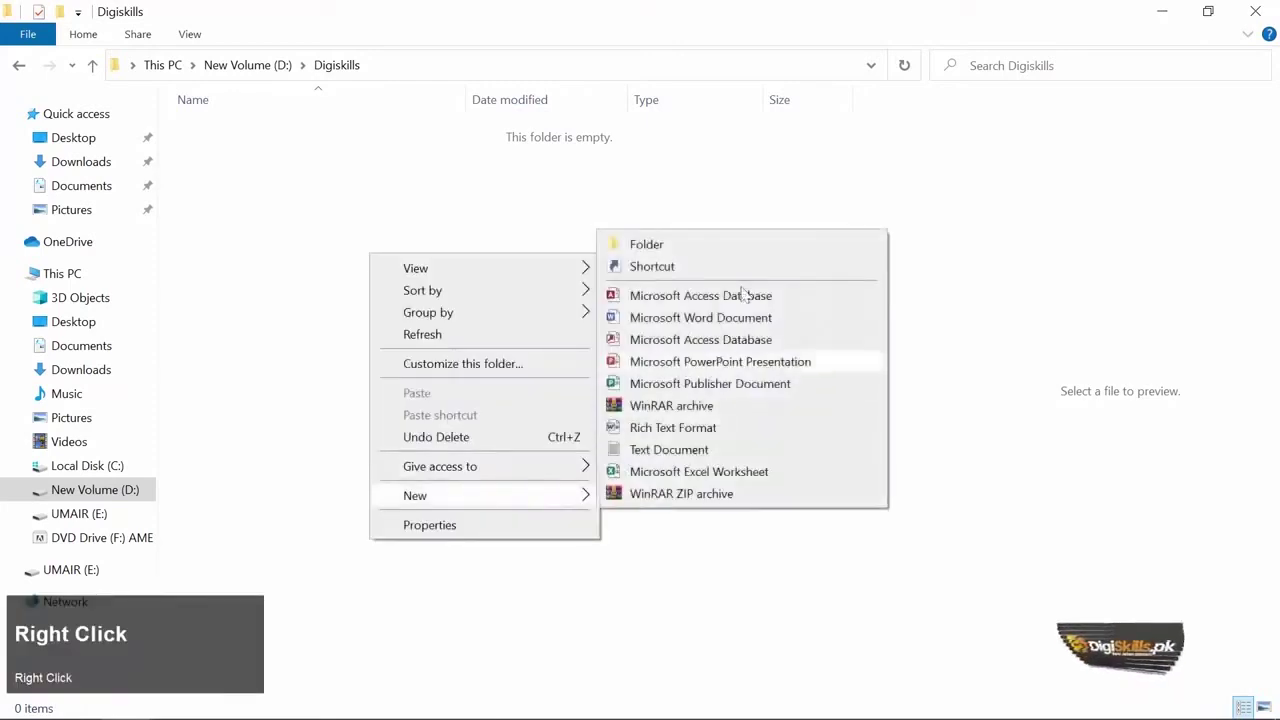
pyautogui.click(731, 251)
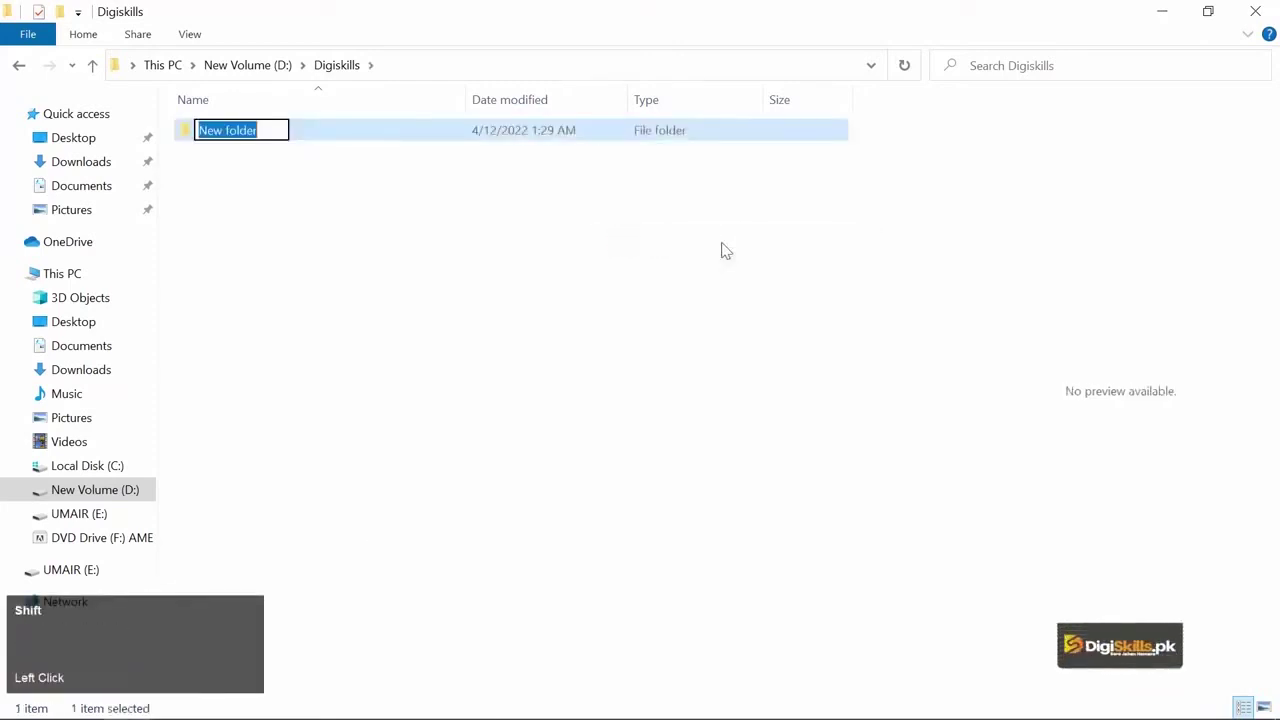
pyautogui.press('shift+d')
pyautogui.write('giskills')
pyautogui.press('space')
pyautogui.write('123')
pyautogui.press('ctrl+a')
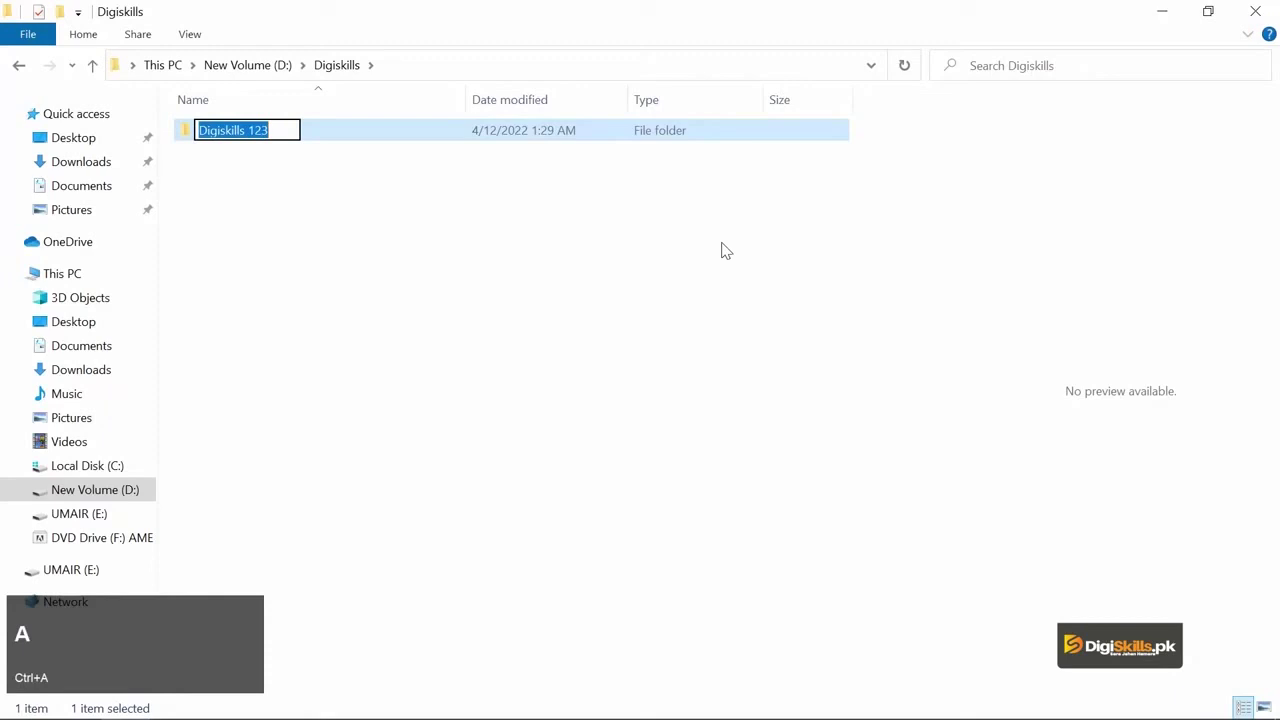
pyautogui.press('c')
pyautogui.press('Return')
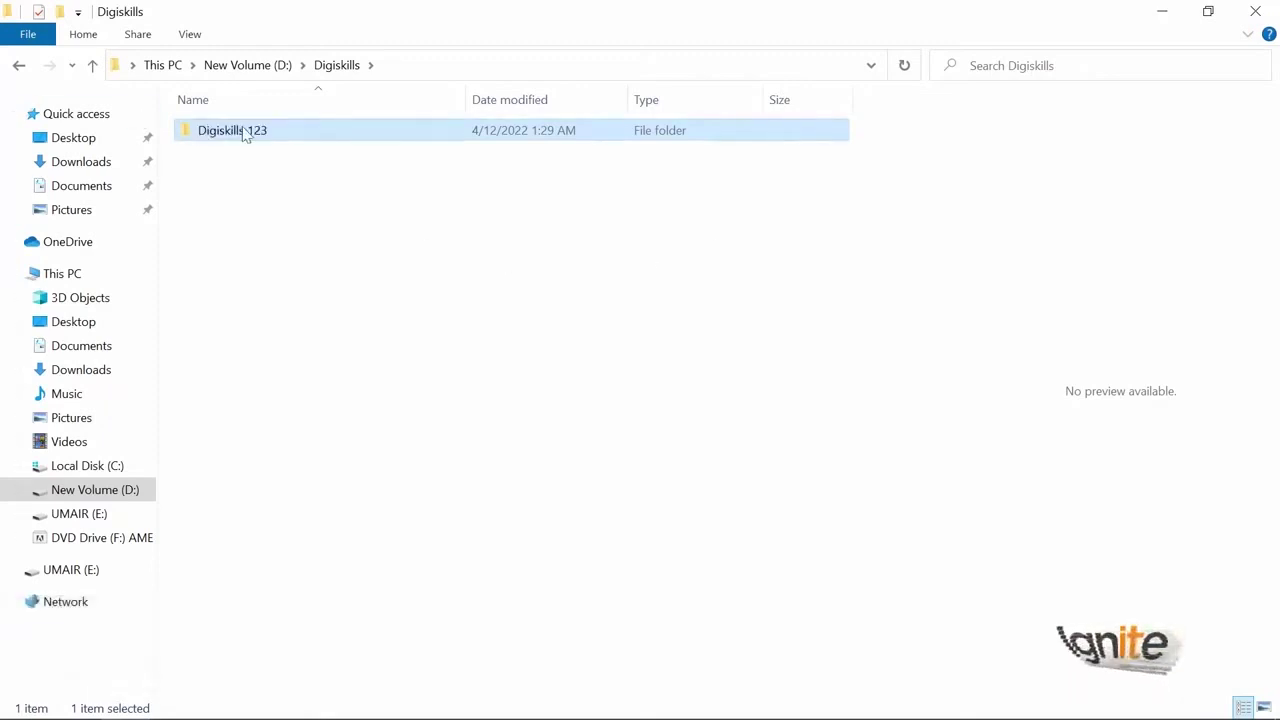
# Inside Digiskills 123, create a subfolder named 'Data'.
pyautogui.click(250, 125)
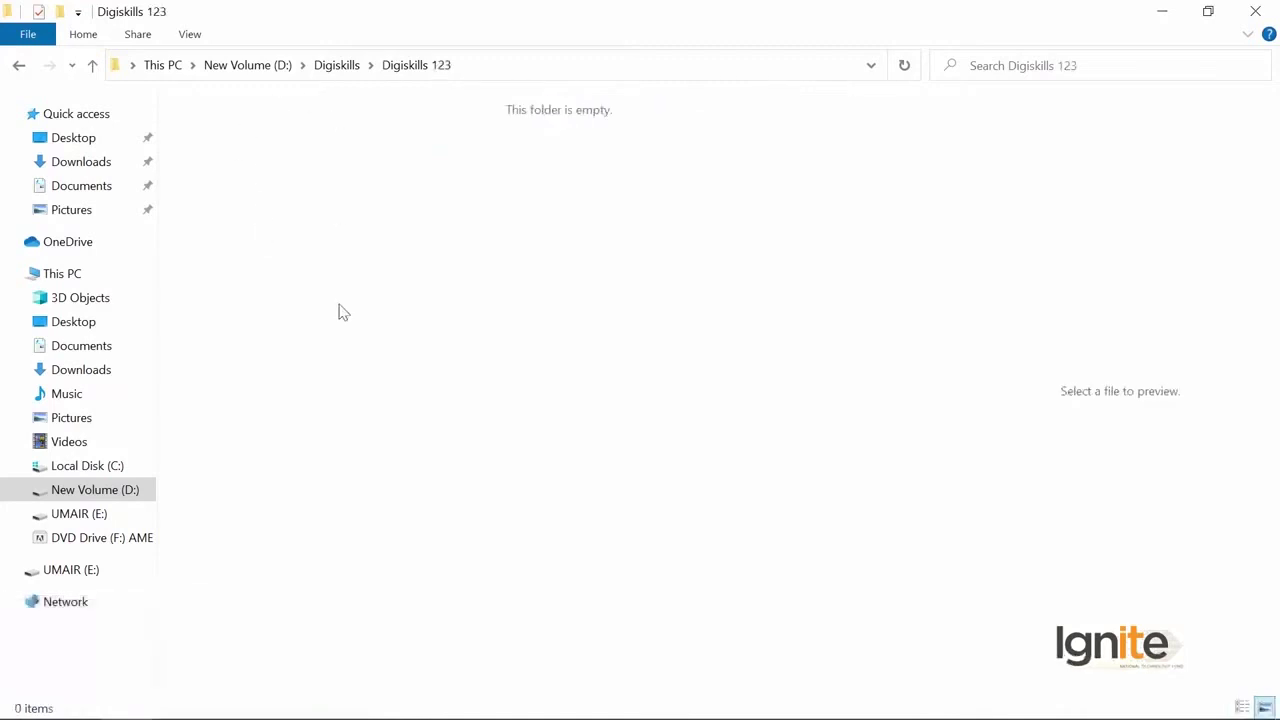
pyautogui.rightClick(324, 170)
pyautogui.click(615, 419)
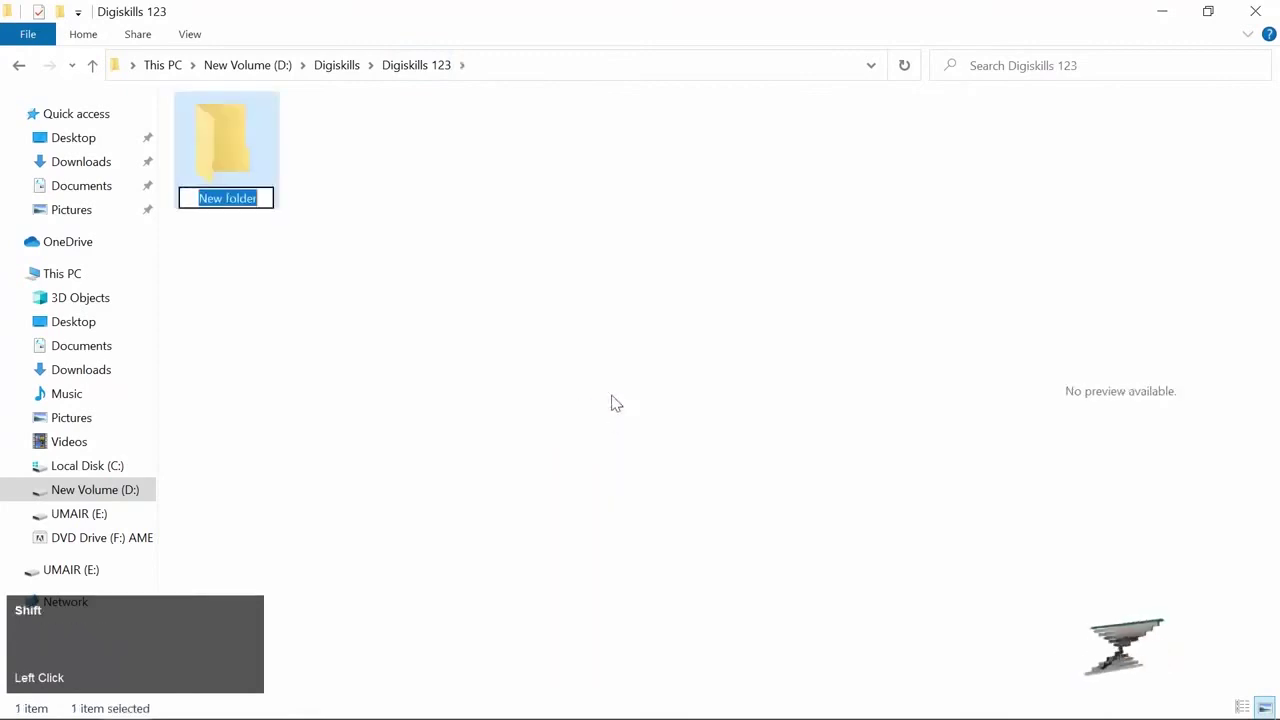
pyautogui.press('shift+d')
pyautogui.write('ata')
pyautogui.press('Return')
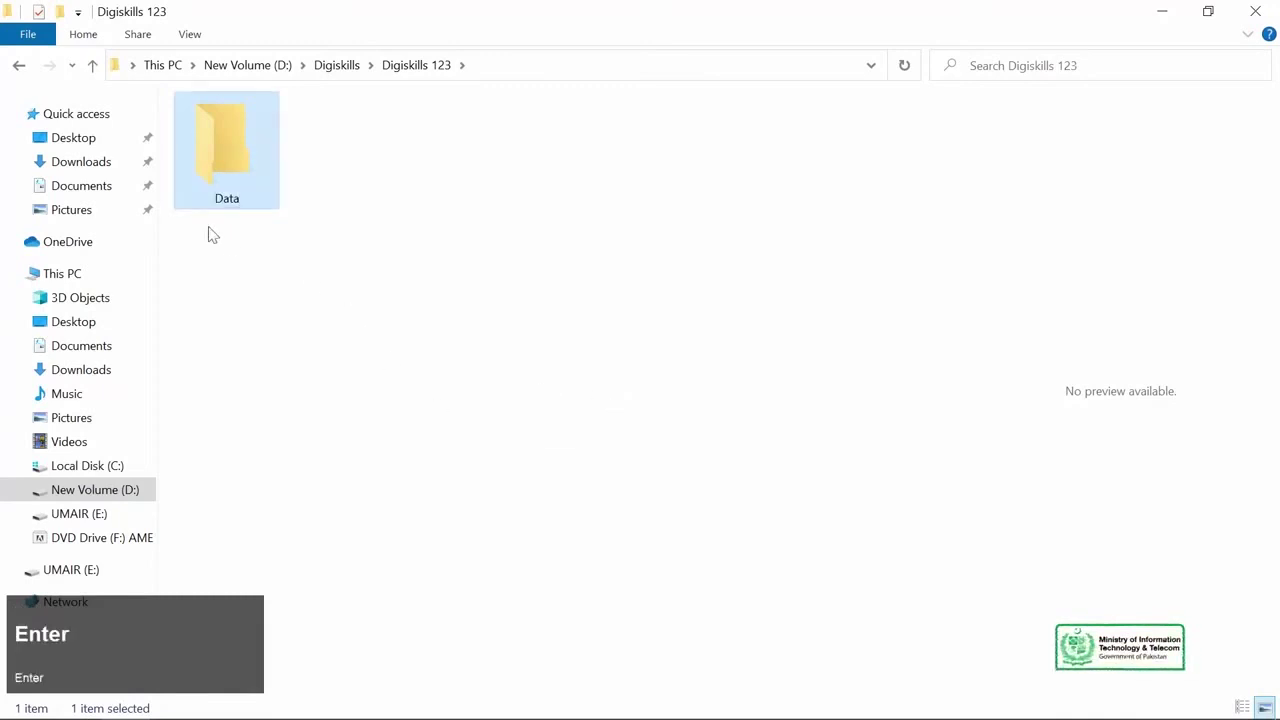
# Create a second subfolder named 'Video'.
pyautogui.rightClick(358, 274)
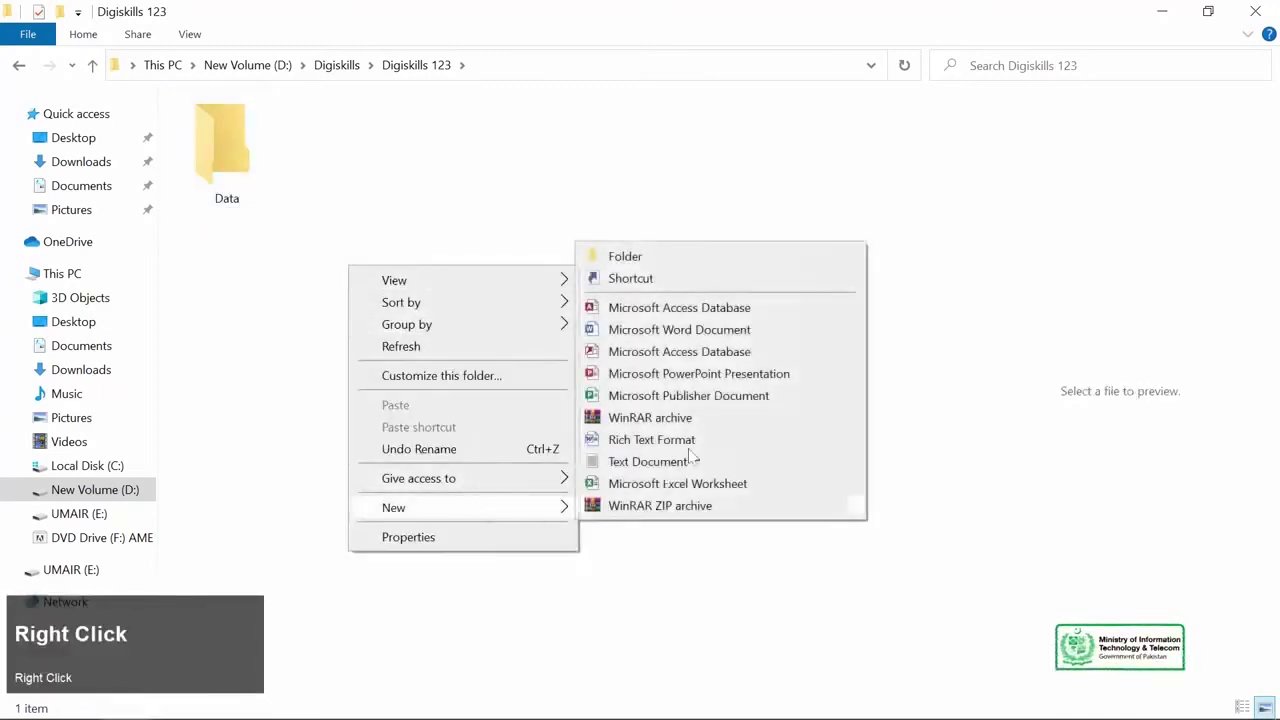
pyautogui.click(673, 265)
pyautogui.press('shift+v')
pyautogui.write('ideo')
pyautogui.press('Return')
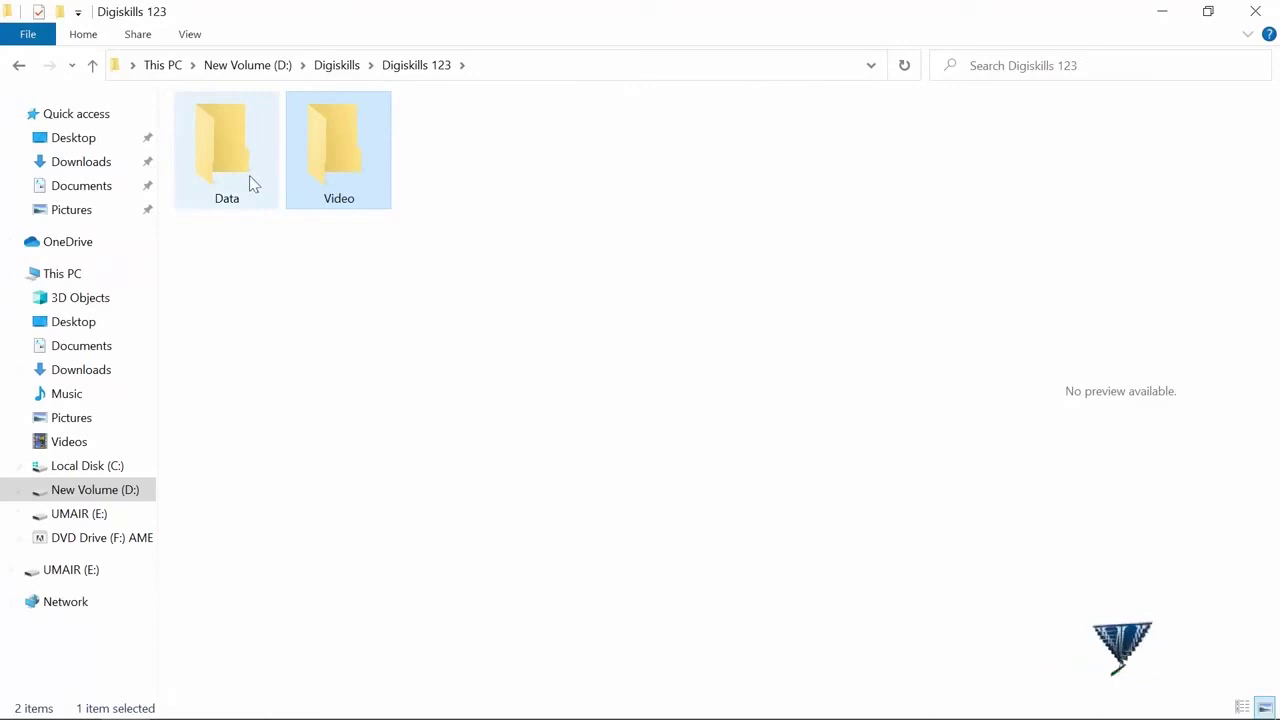
pyautogui.click(356, 152)
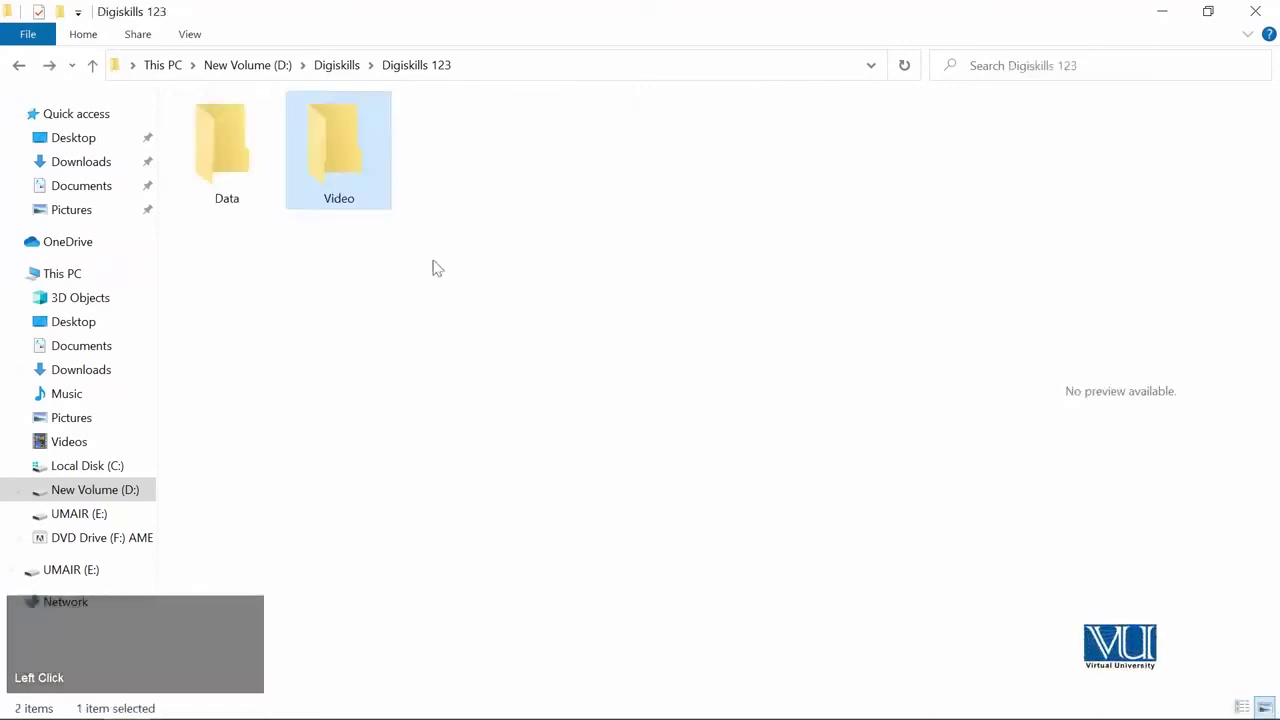
# Create a third subfolder named 'Audio'.
pyautogui.rightClick(329, 325)
pyautogui.click(654, 332)
pyautogui.press('shift+a')
pyautogui.press('u')
pyautogui.write('udio')
pyautogui.press('Return')
pyautogui.click(355, 165)
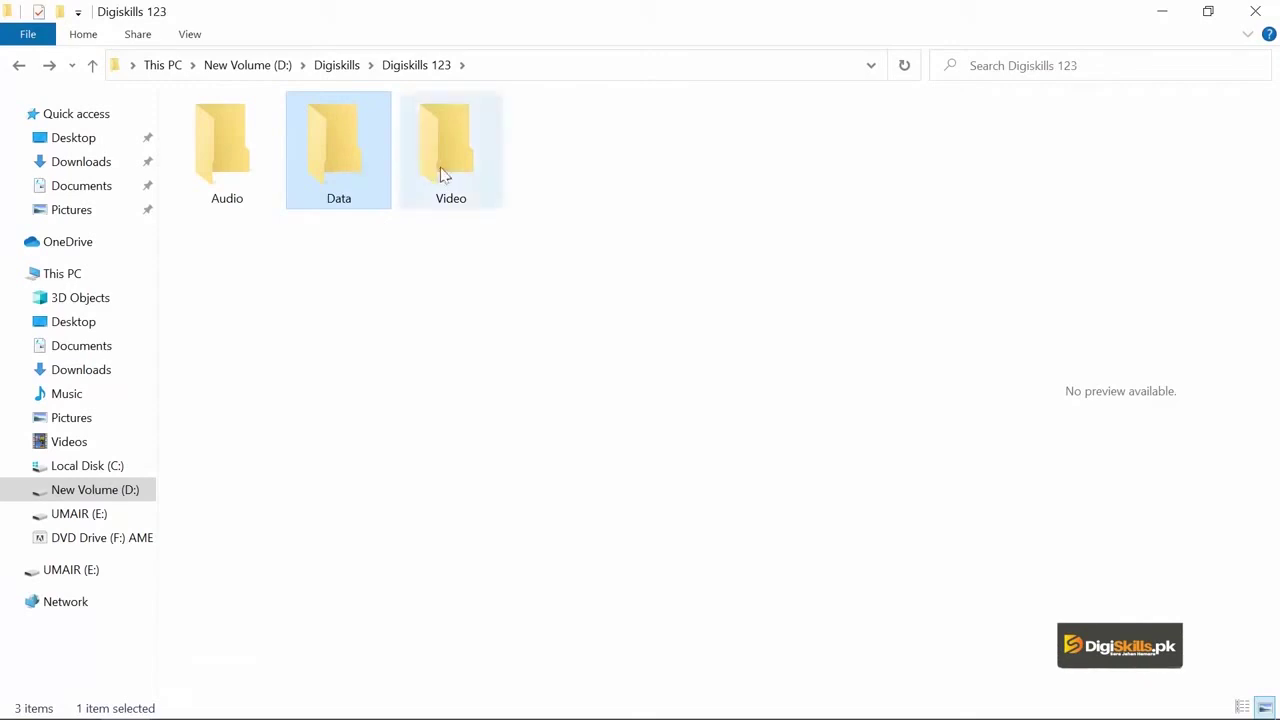
# Delete the Data folder and create a new folder named 'Project' in its place.
pyautogui.click(461, 169)
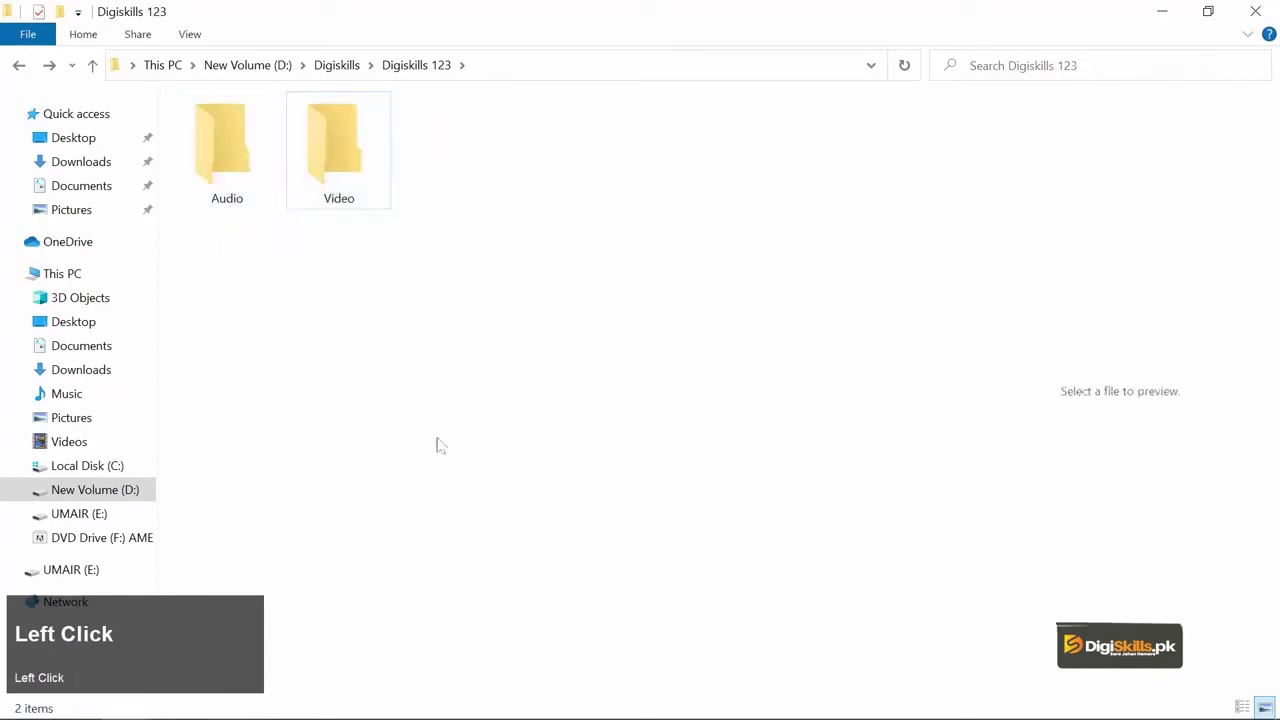
pyautogui.rightClick(335, 271)
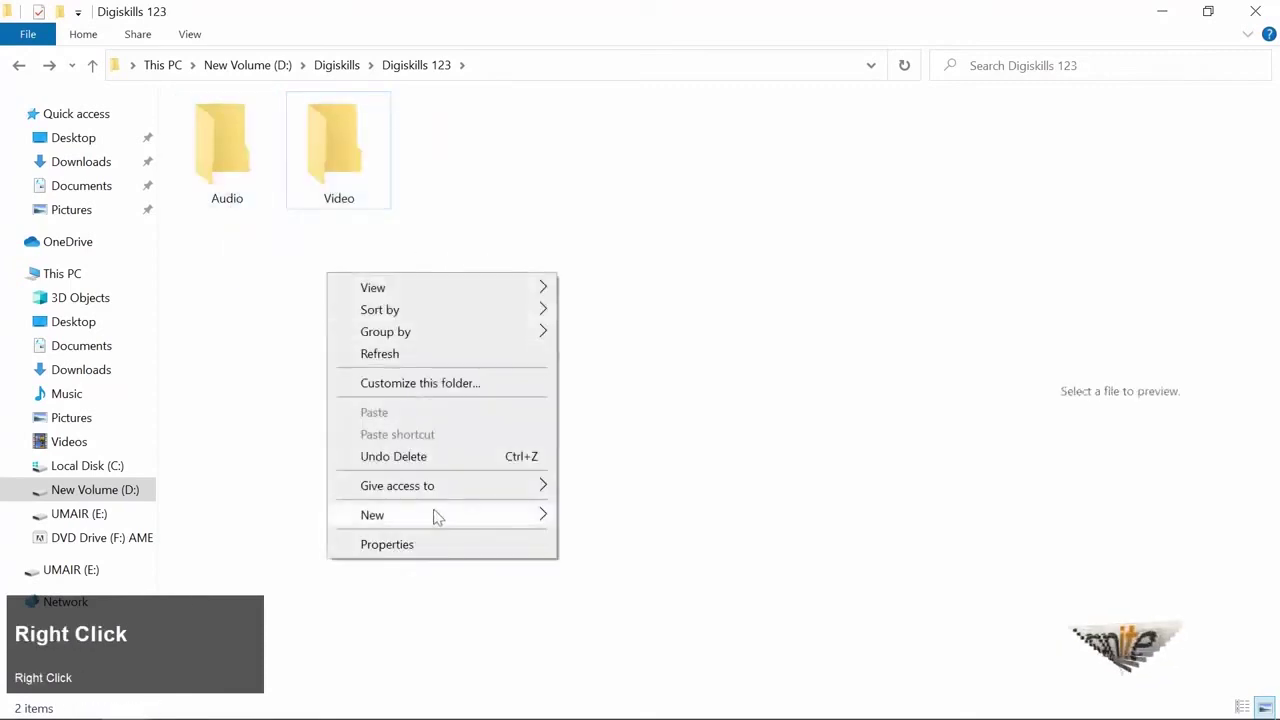
pyautogui.click(662, 265)
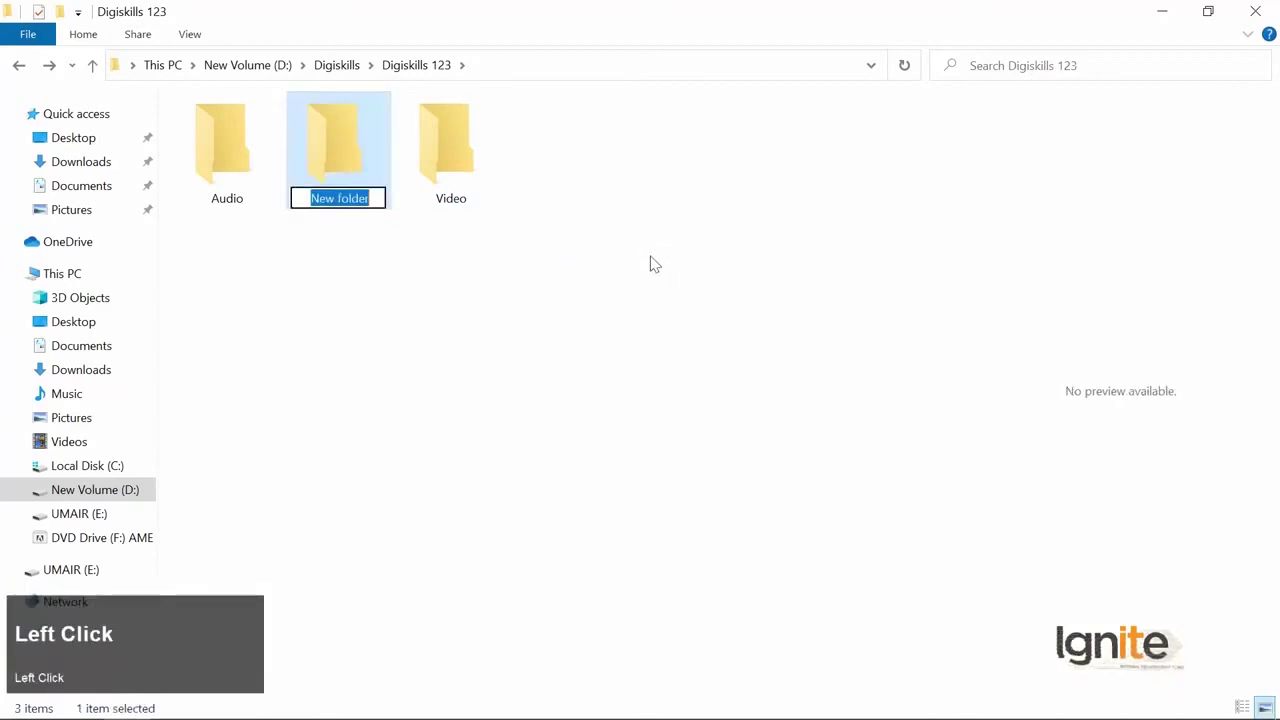
pyautogui.write('p')
pyautogui.press('shift+p')
pyautogui.press('r')
pyautogui.write('oject')
pyautogui.press('Return')
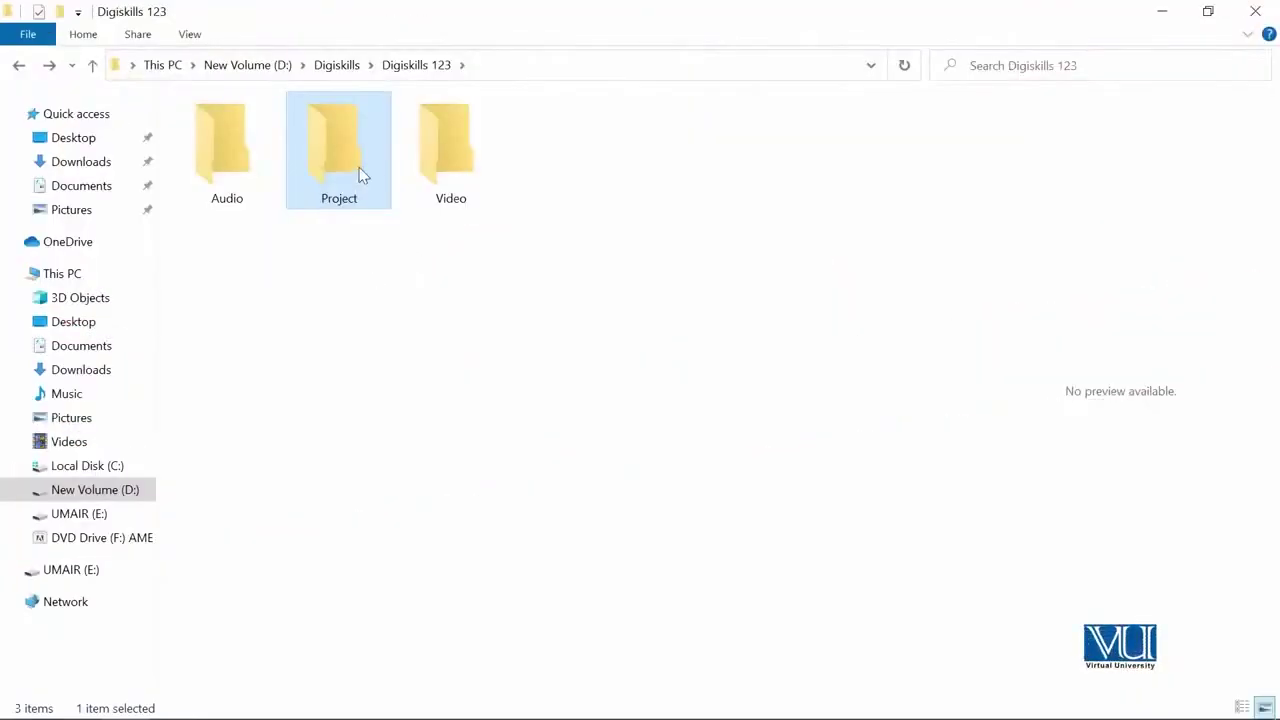
pyautogui.moveTo(641, 344); pyautogui.dragTo(352, 187)
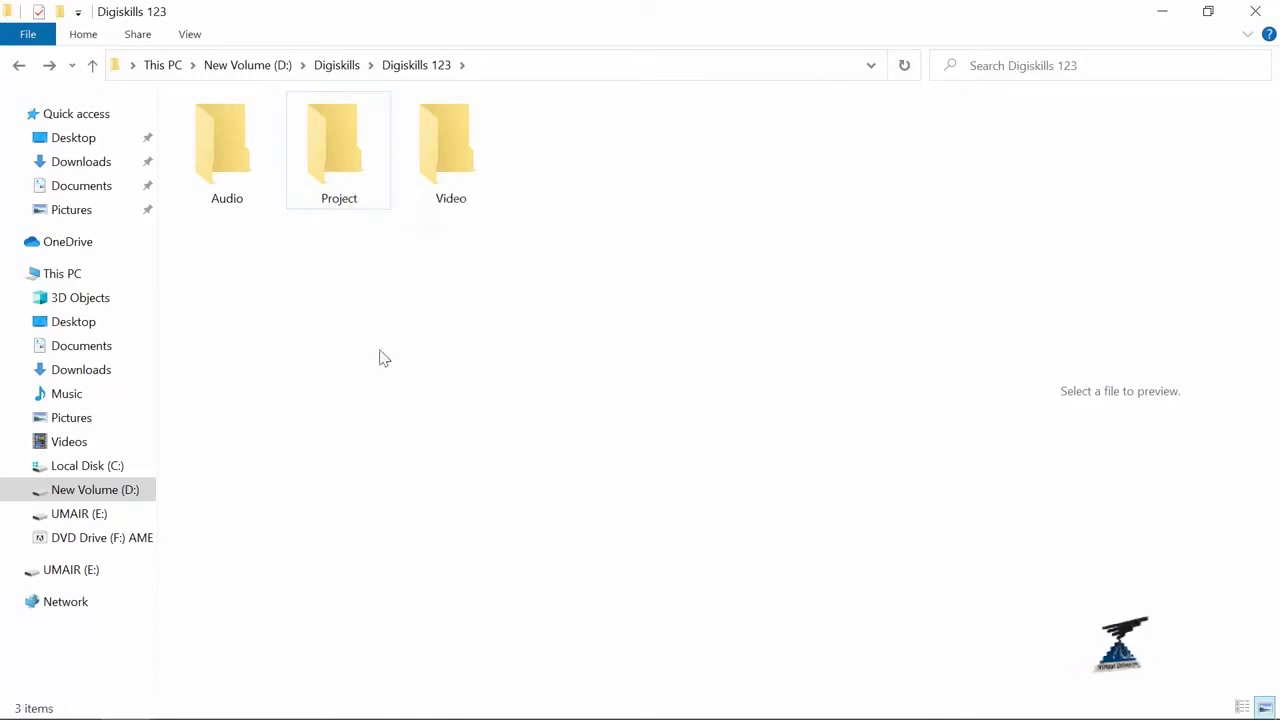
pyautogui.click(387, 358)
# Return to Premiere Pro and start a new project from the Home screen.
pyautogui.press('alt+Tab')
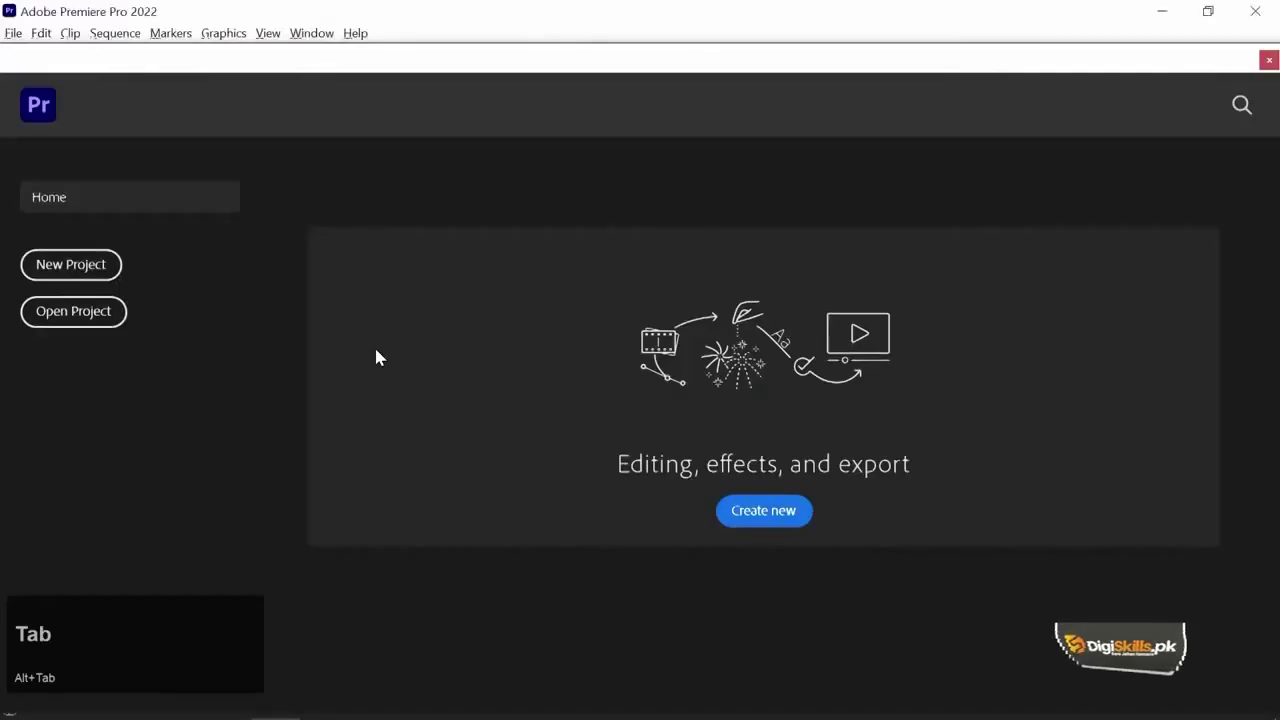
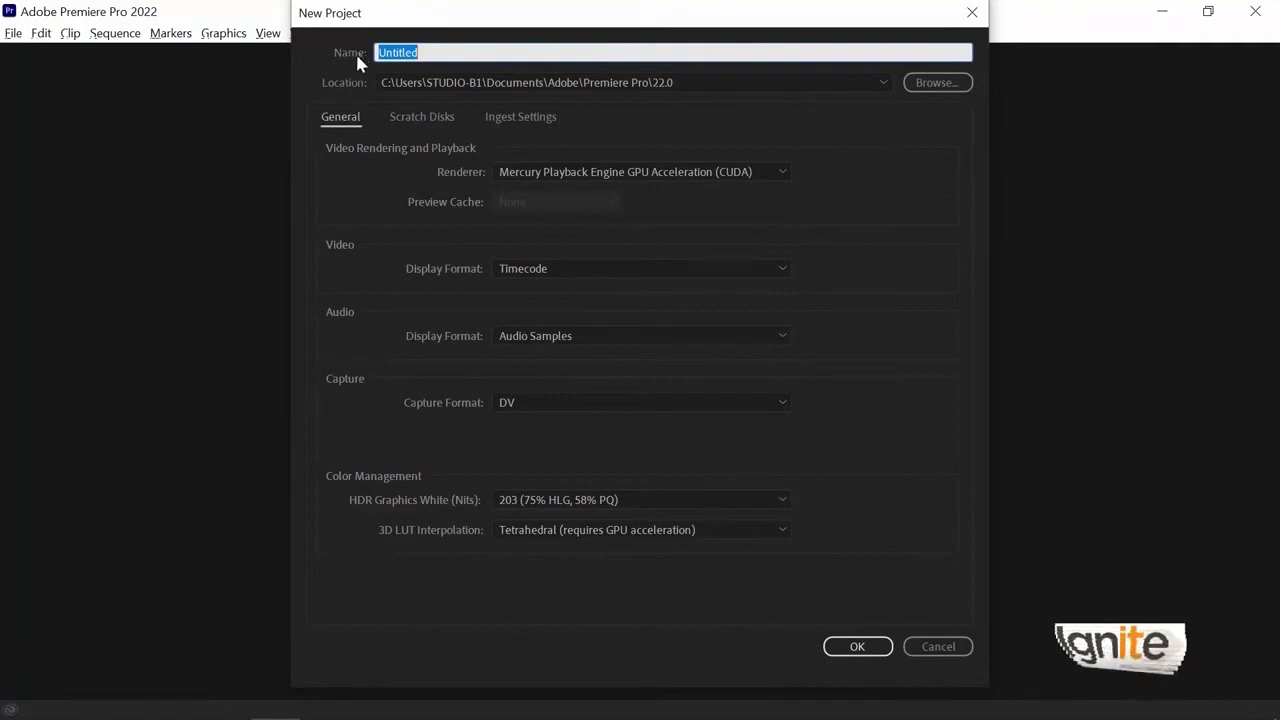
pyautogui.click(354, 147)
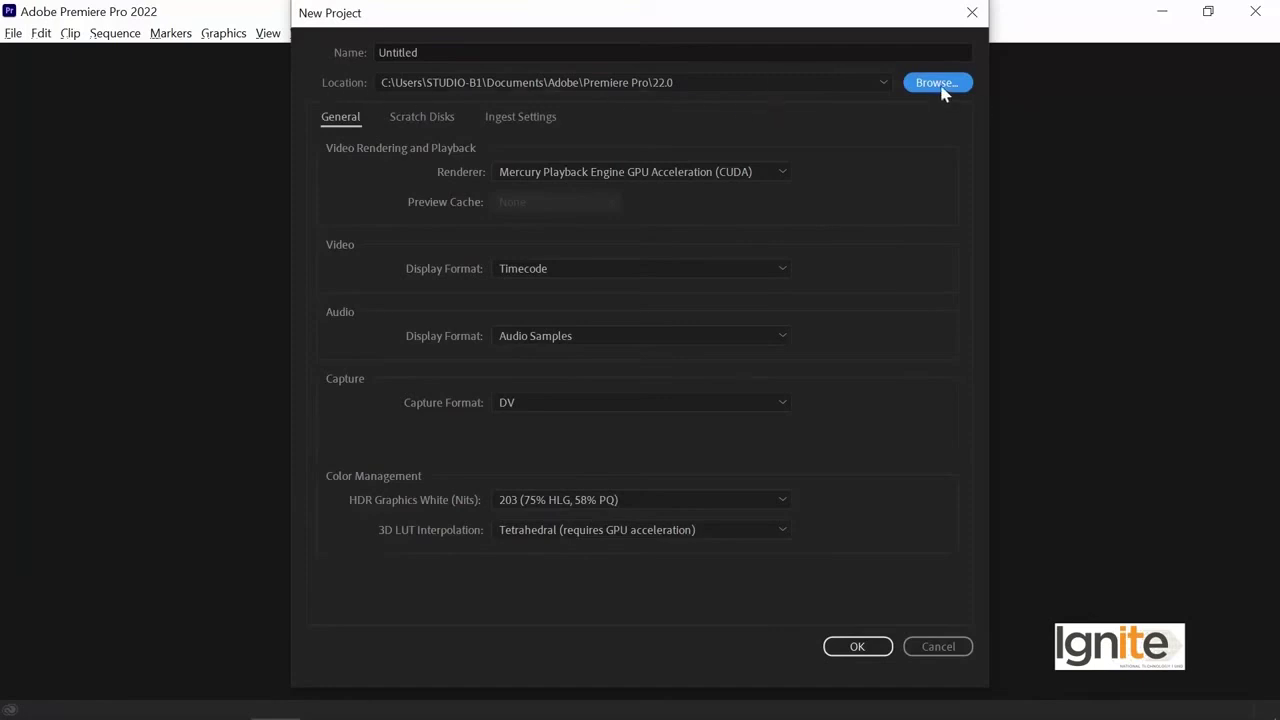
# Browse to D:\Digiskills\Digiskills 123 and choose the Project folder as the destination.
pyautogui.doubleClick(947, 92)
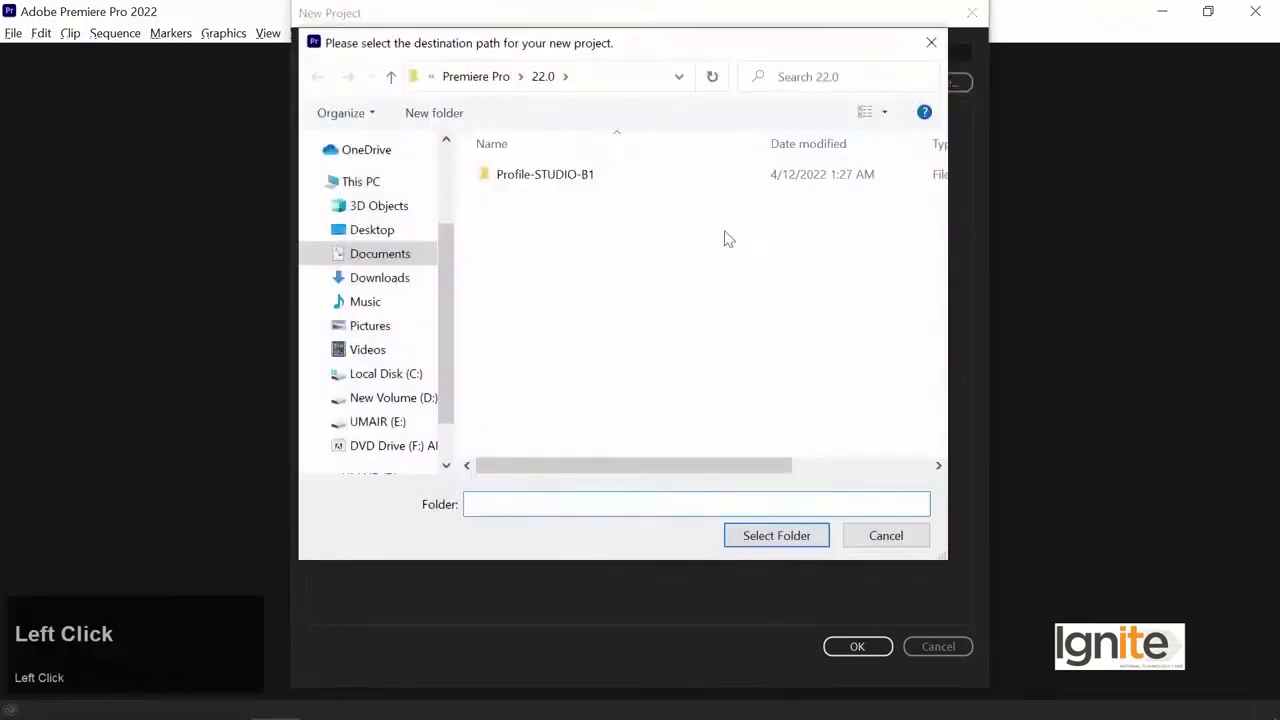
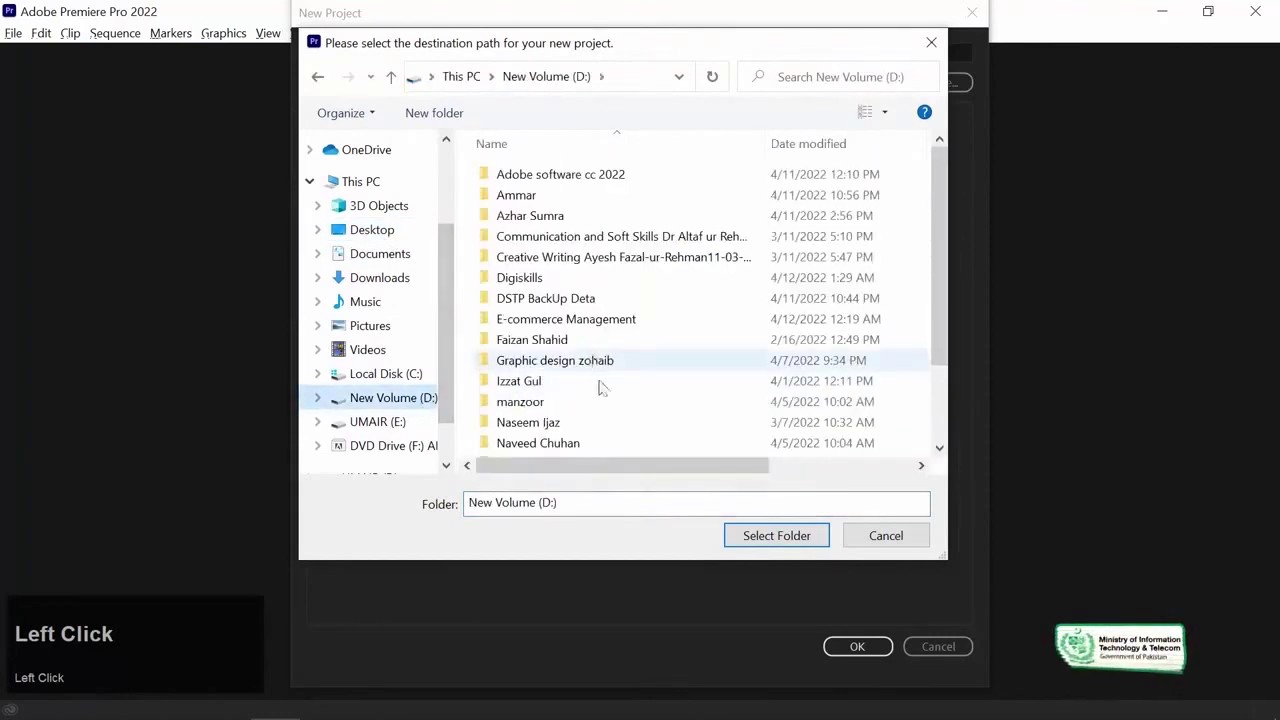
pyautogui.scroll(-3)
pyautogui.click(529, 219)
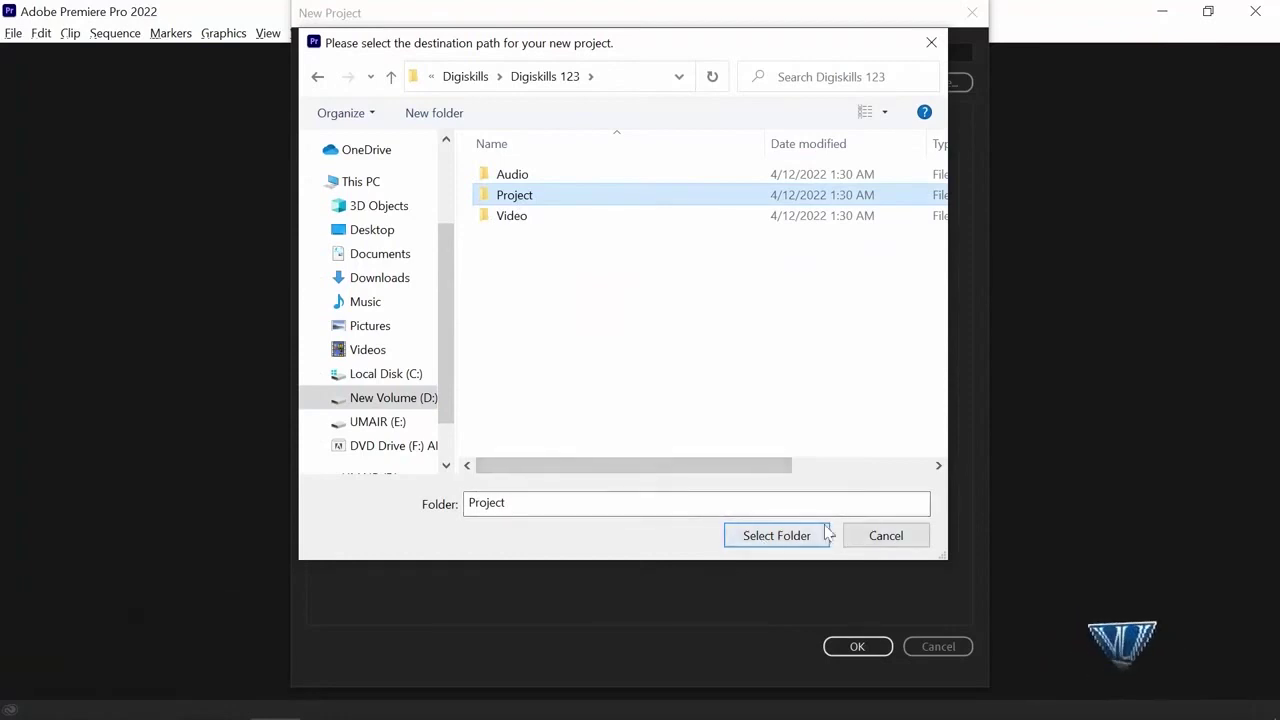
# Confirm the Project folder as the new project's location.
pyautogui.click(796, 540)
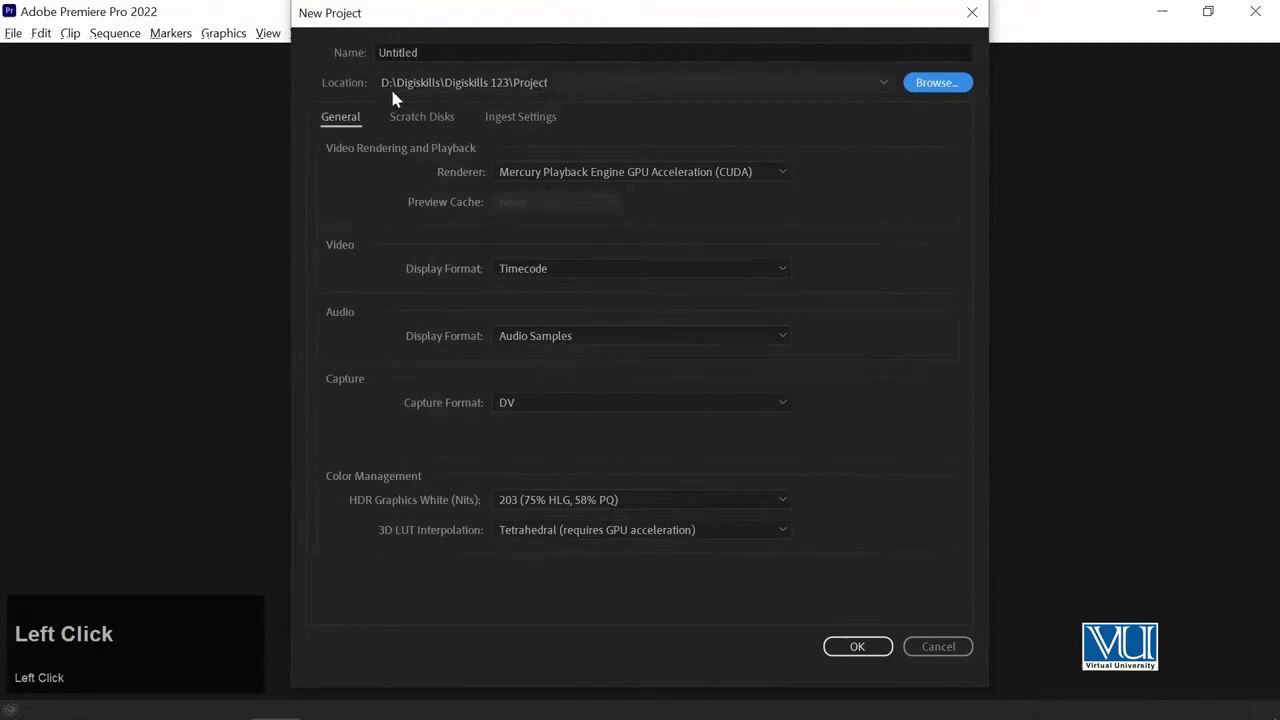
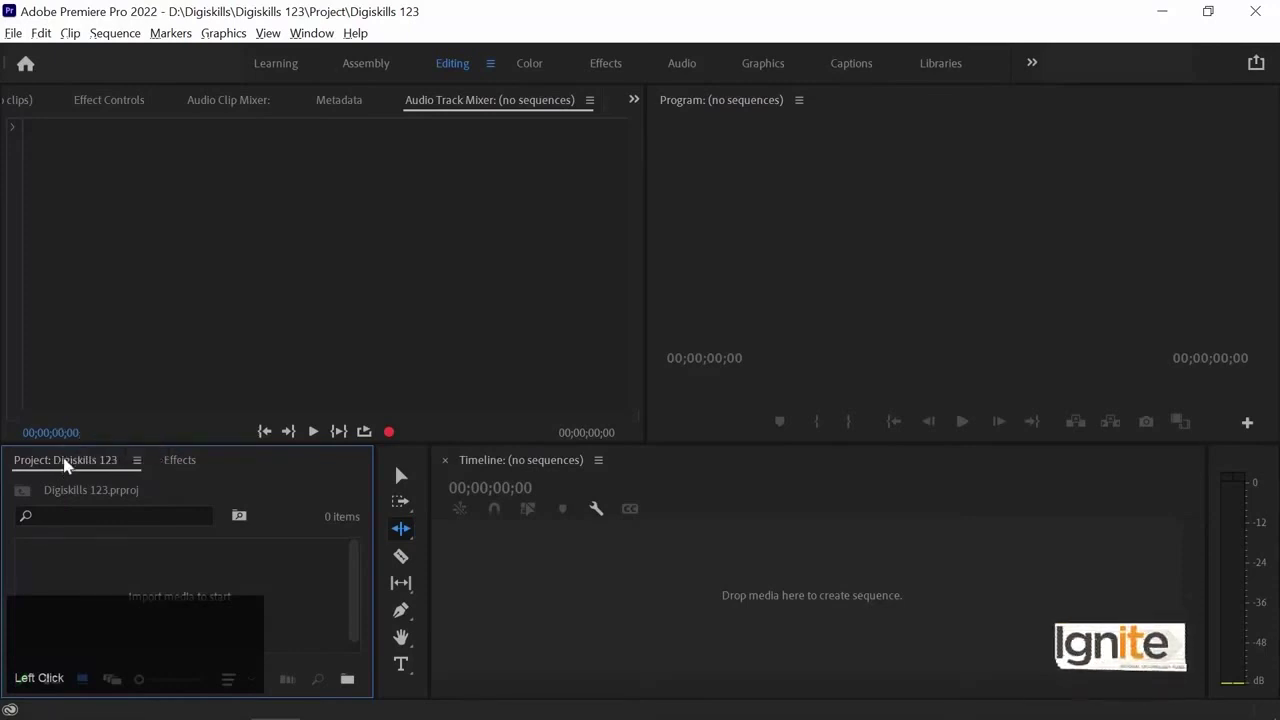
# Move the Project panel into its own upper-left slot, leaving Effects below.
pyautogui.moveTo(70, 452); pyautogui.dragTo(38, 463)
pyautogui.click(41, 464)
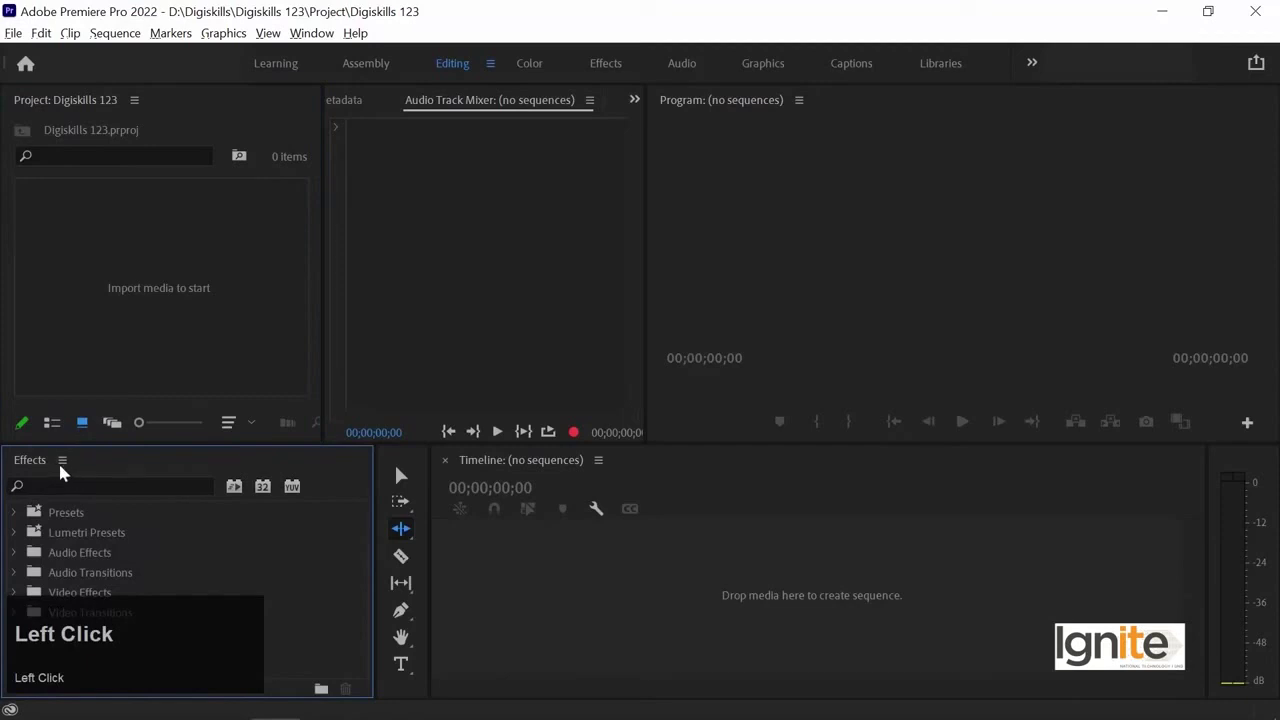
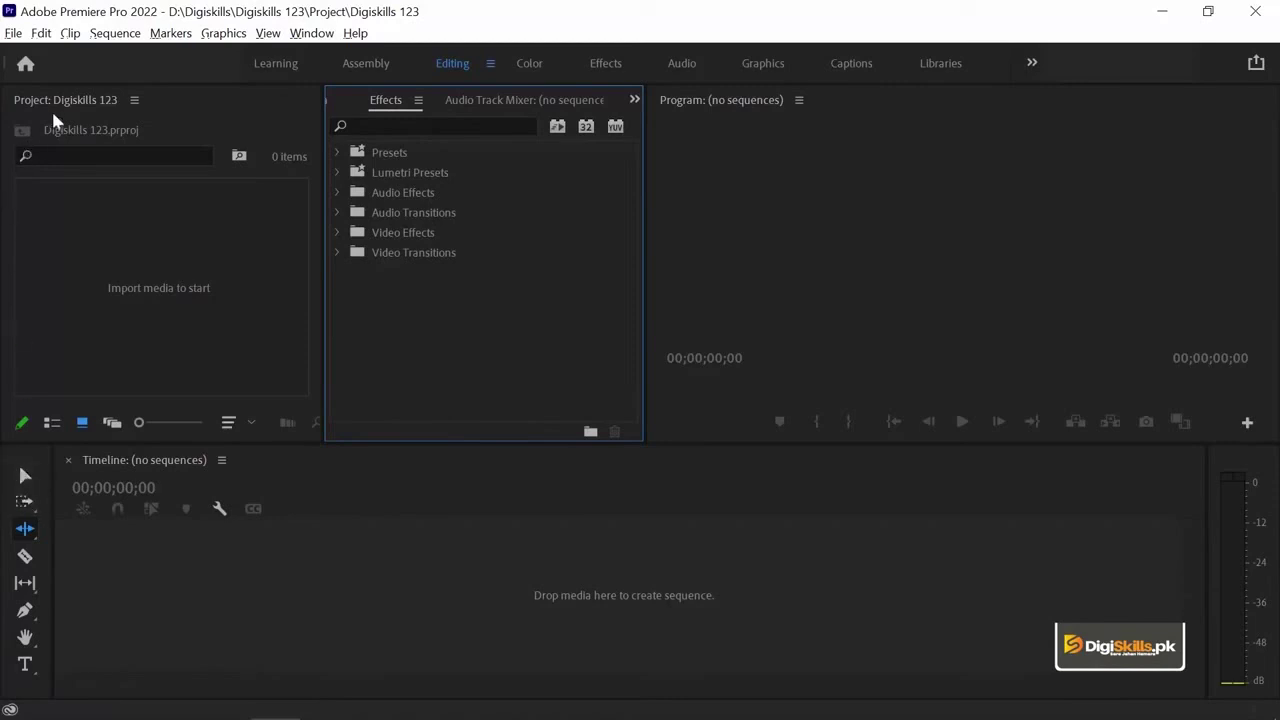
# Focus the Timeline panel so it spans the lower width.
pyautogui.click(439, 589)
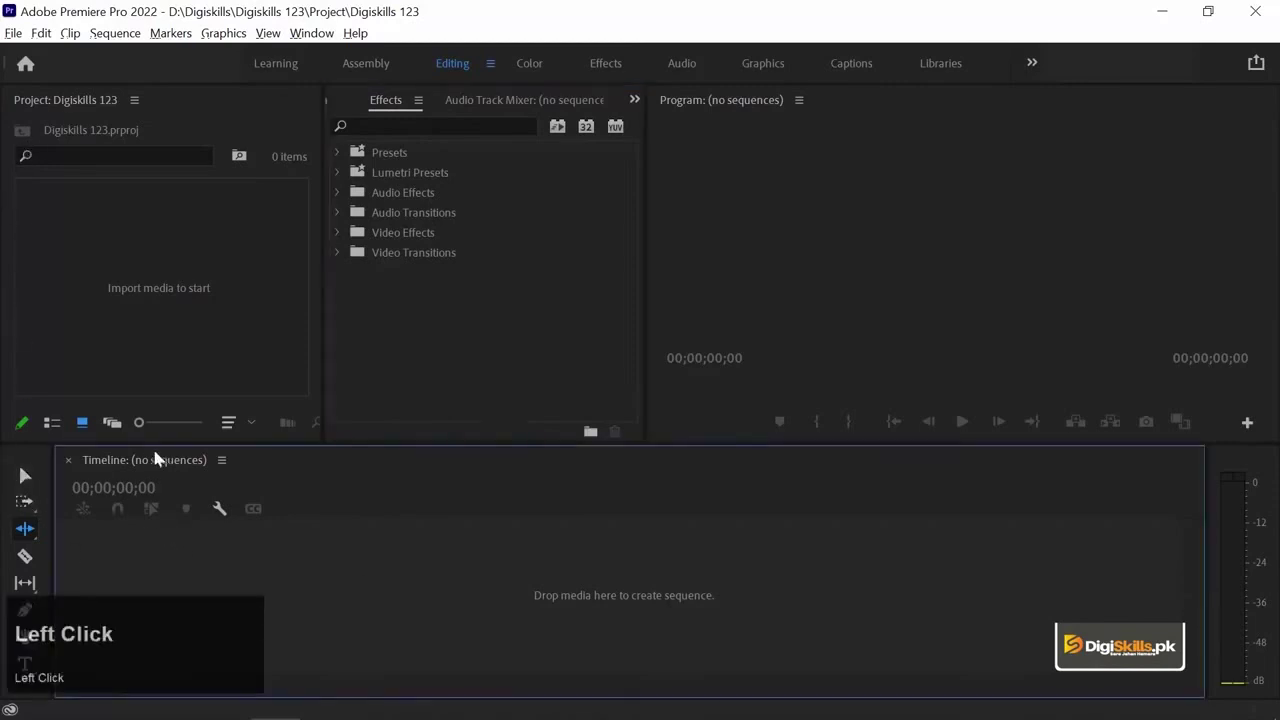
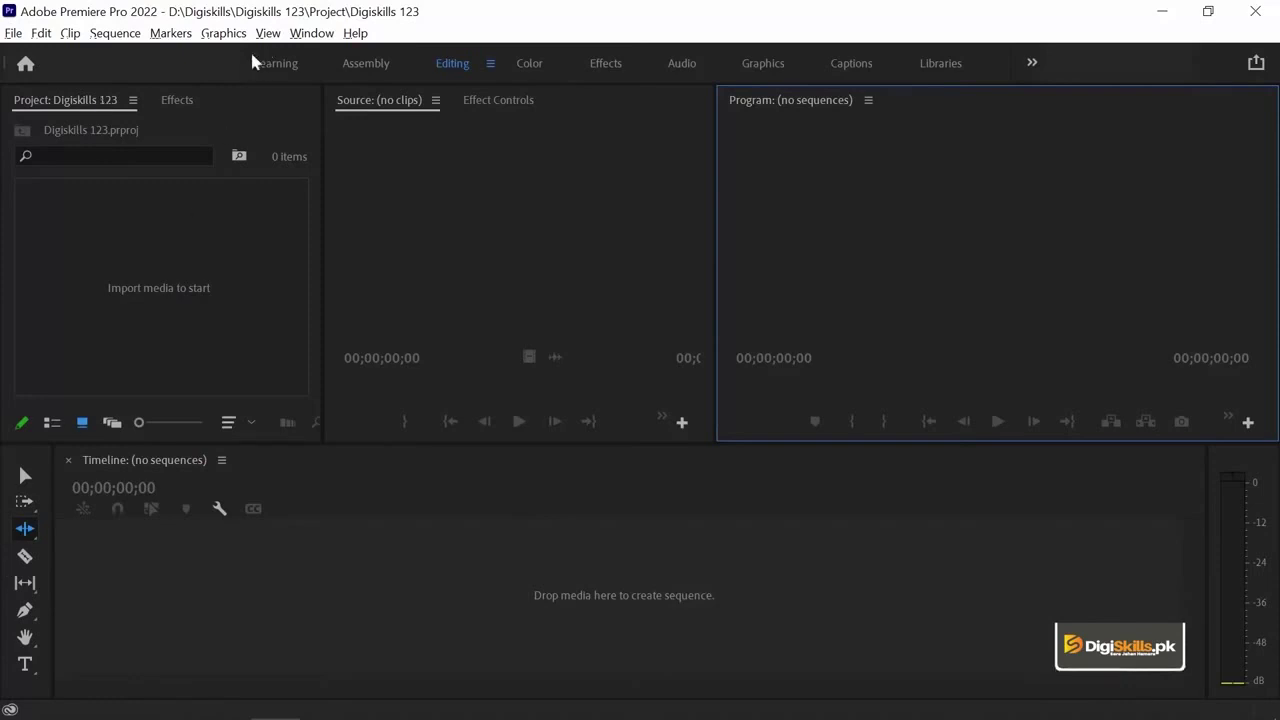
# Bring the Project panel back to front and widen the Source panel slightly.
pyautogui.click(184, 100)
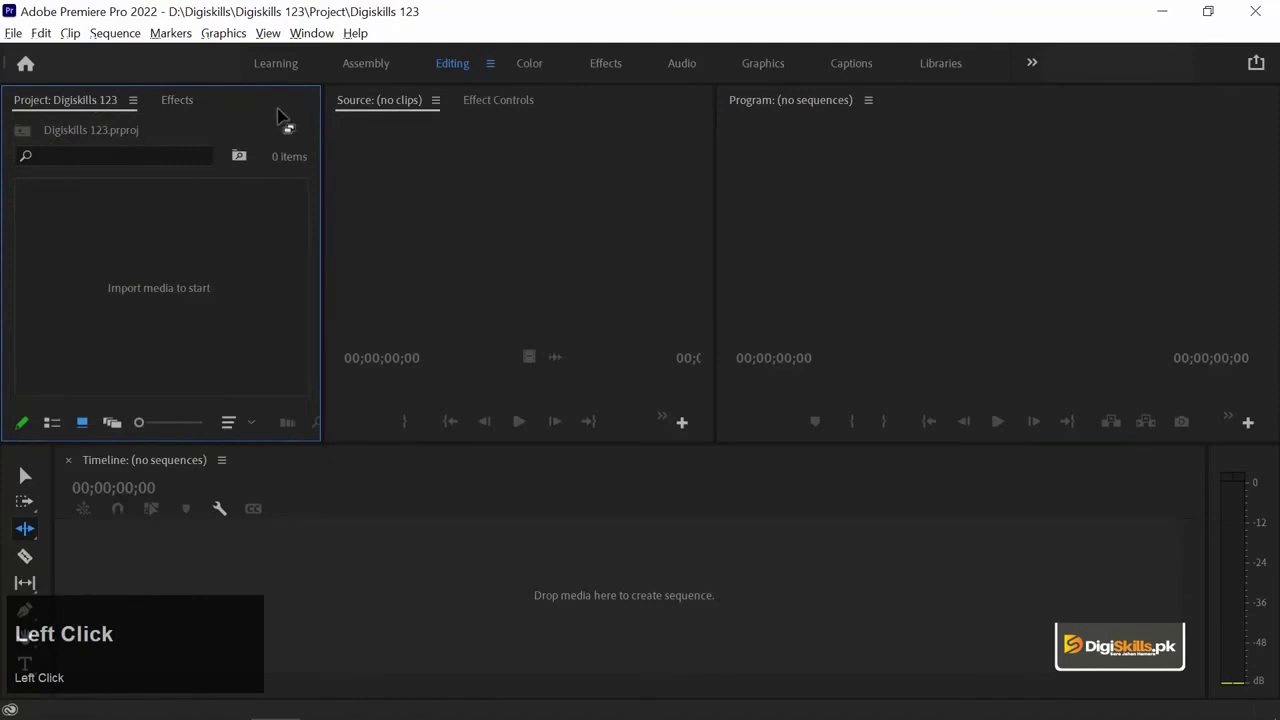
pyautogui.doubleClick(317, 43)
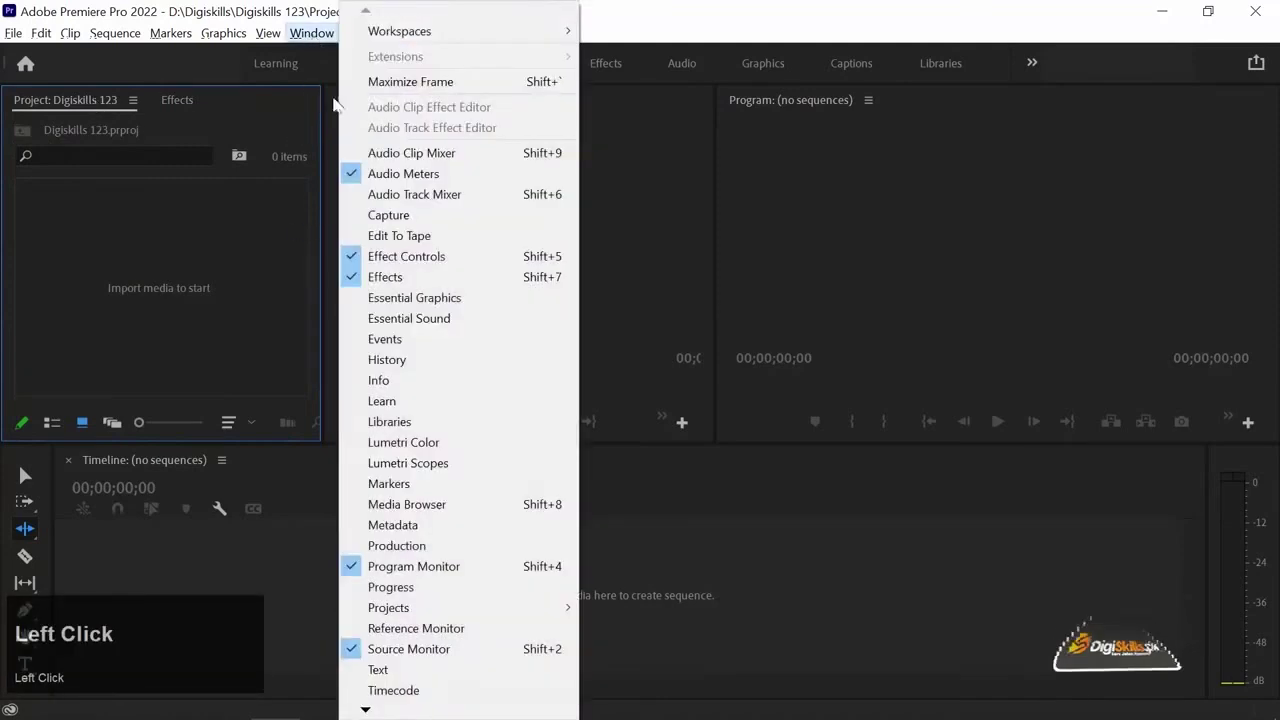
pyautogui.moveTo(191, 259); pyautogui.dragTo(467, 130)
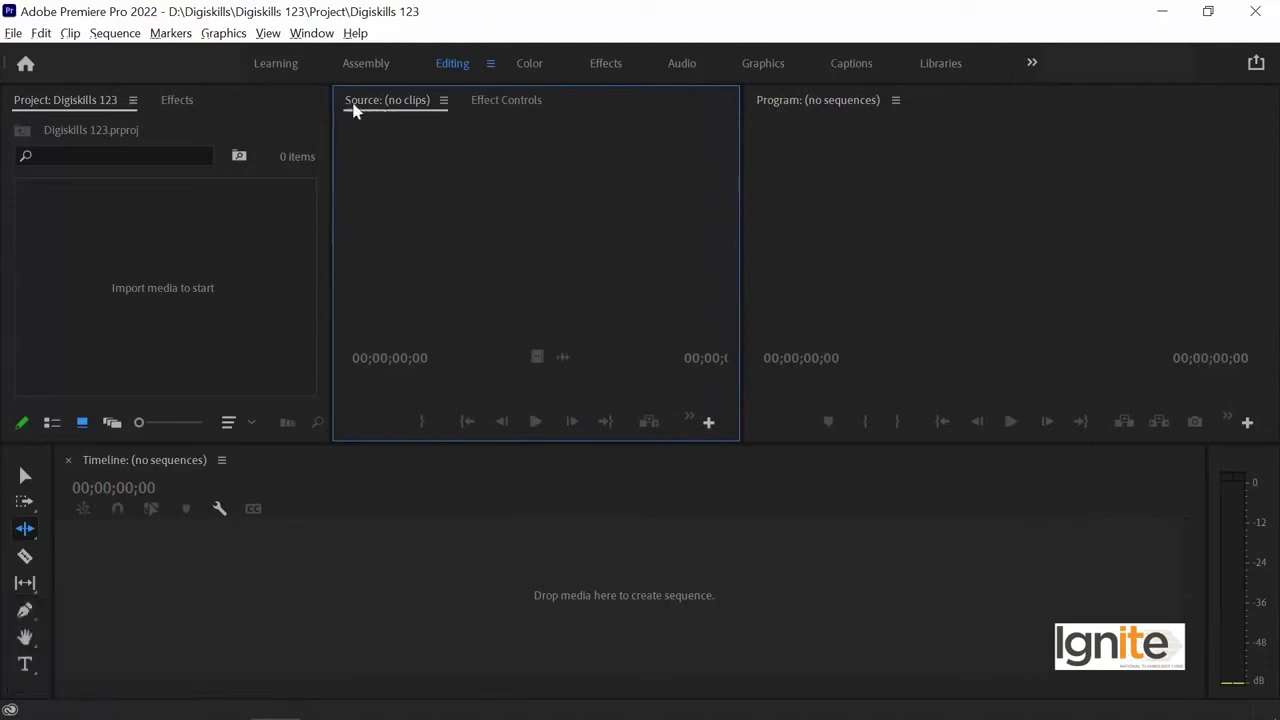
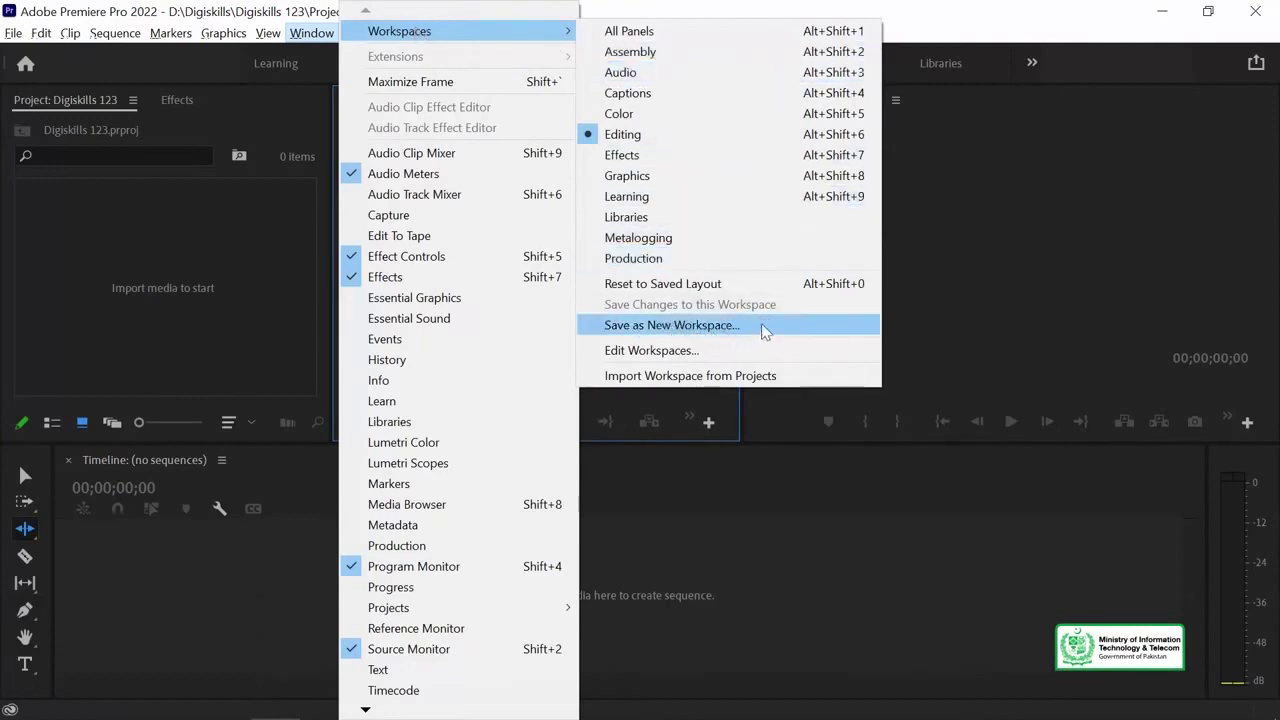
# Save the current layout as a new workspace named 'Umair'.
pyautogui.moveTo(771, 333); pyautogui.dragTo(1133, 85)
pyautogui.press('shift+u')
pyautogui.press('m')
pyautogui.write('mair')
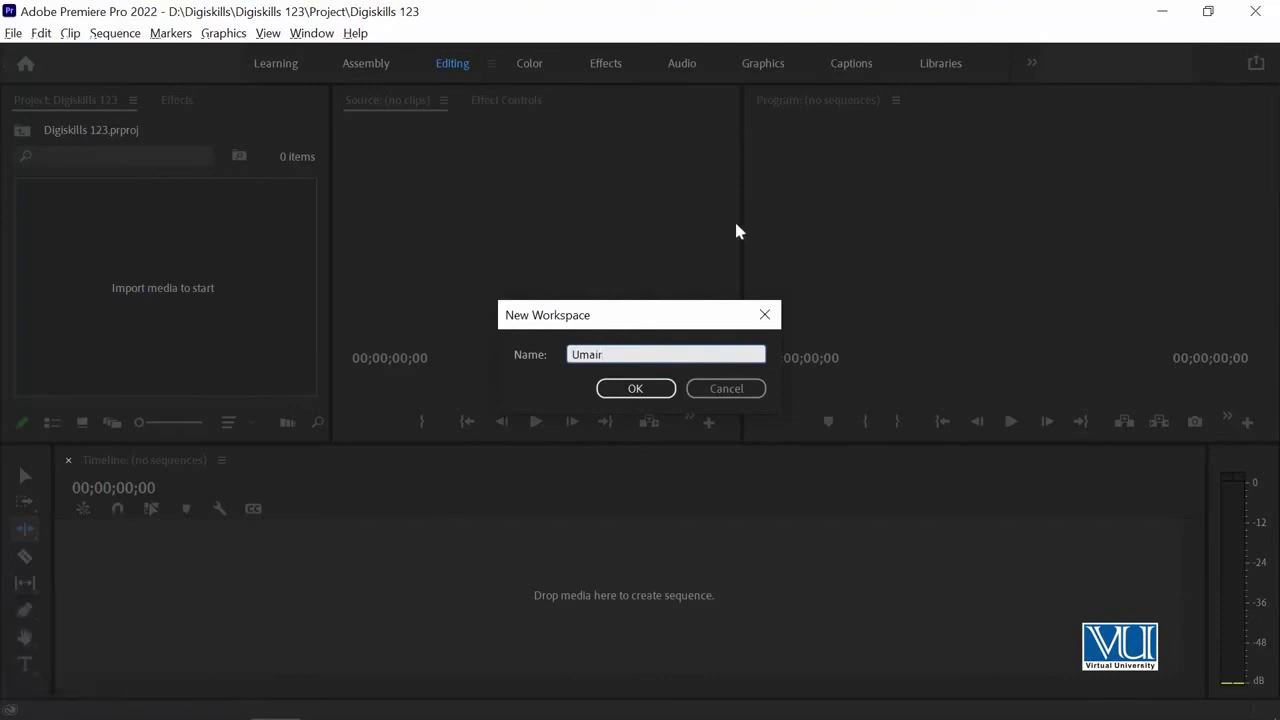
pyautogui.click(640, 392)
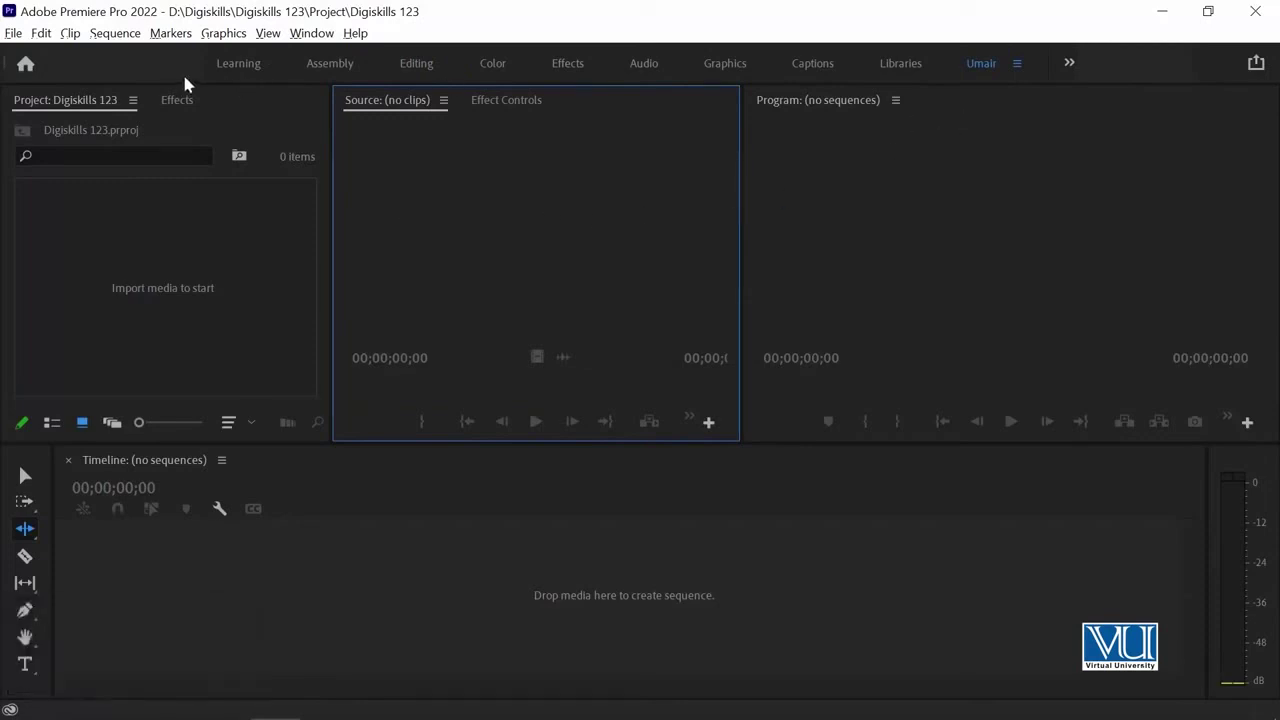
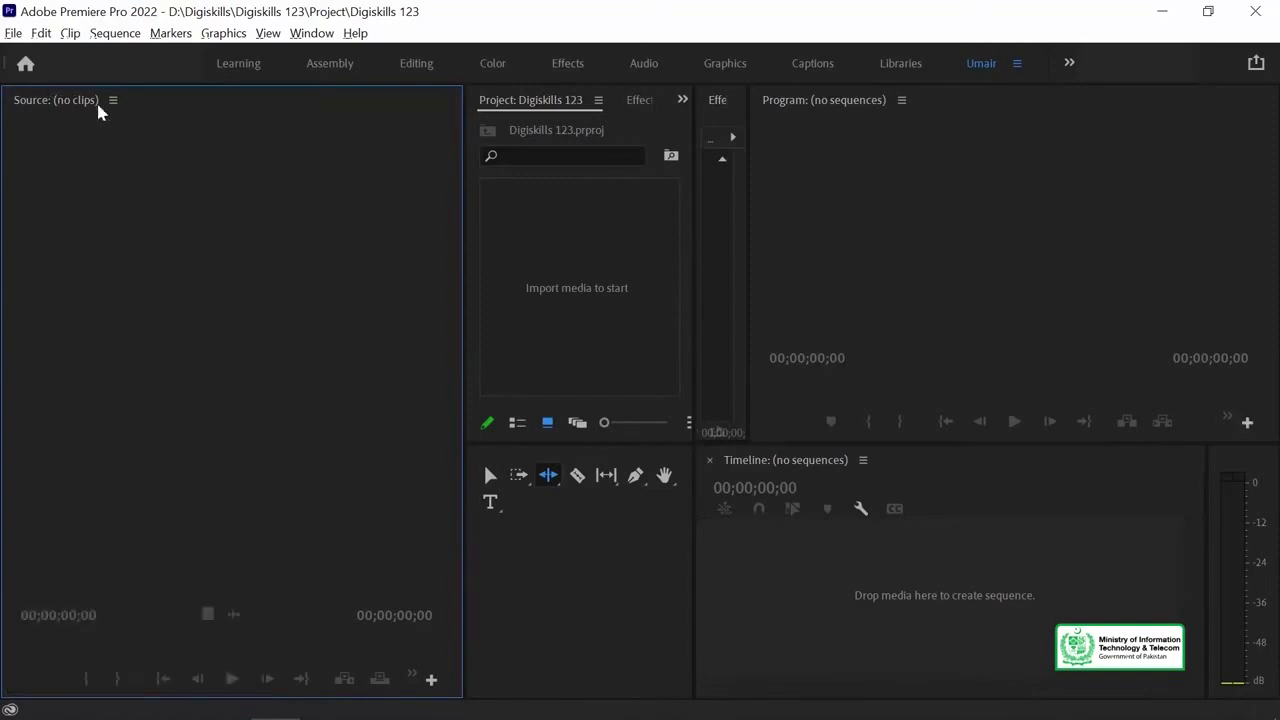
# Rearrange the Umair panels so Effect Controls gets its own middle frame.
pyautogui.click(118, 106)
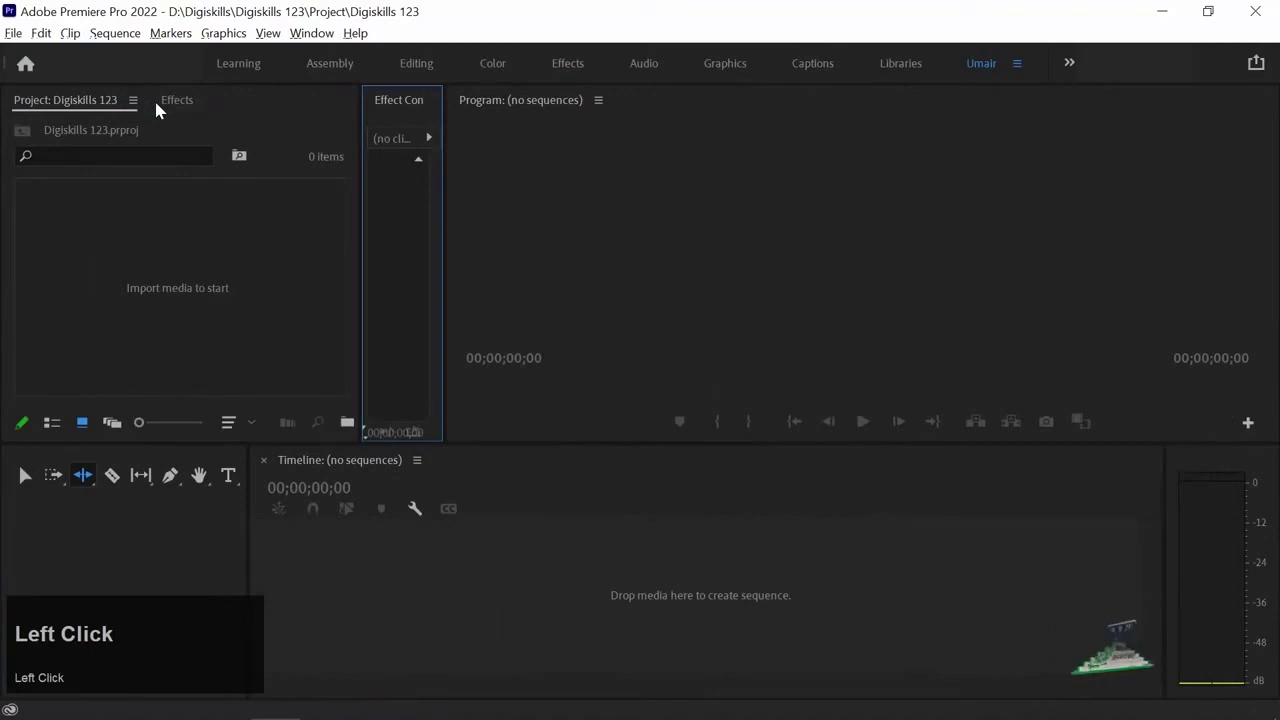
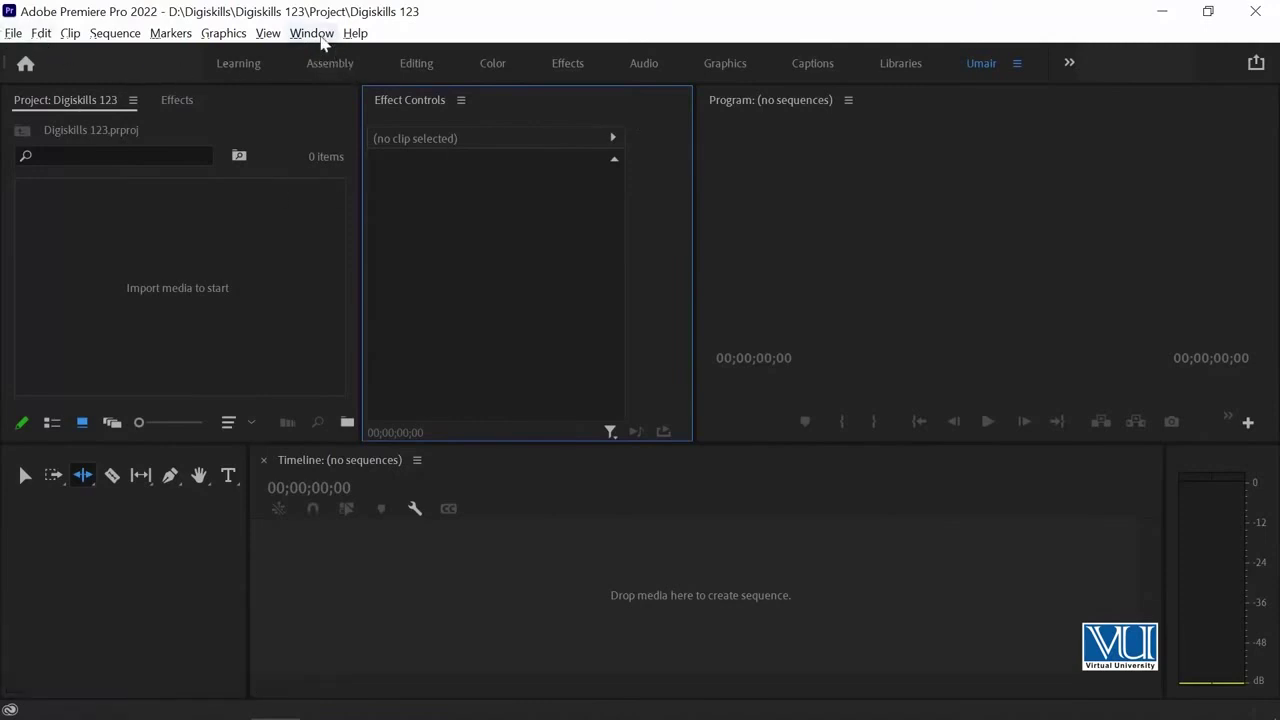
# Reset the Umair workspace to its saved layout via Window > Workspaces.
pyautogui.doubleClick(322, 40)
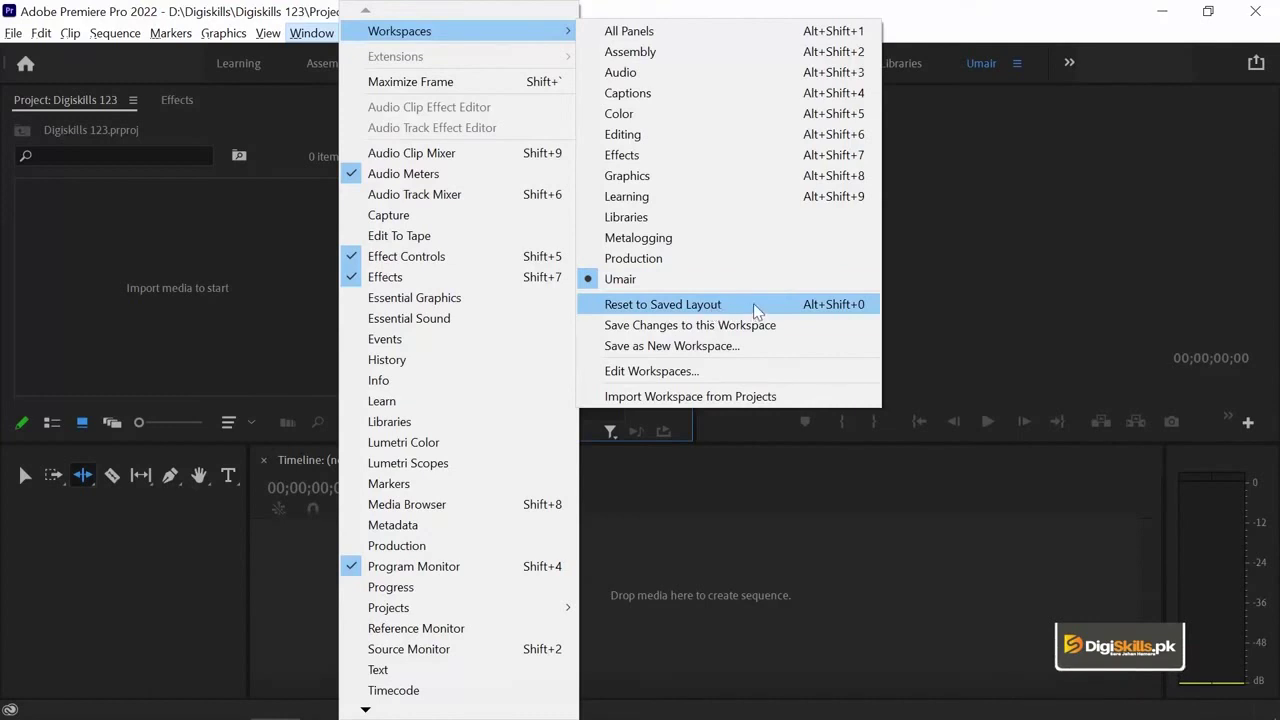
pyautogui.click(763, 313)
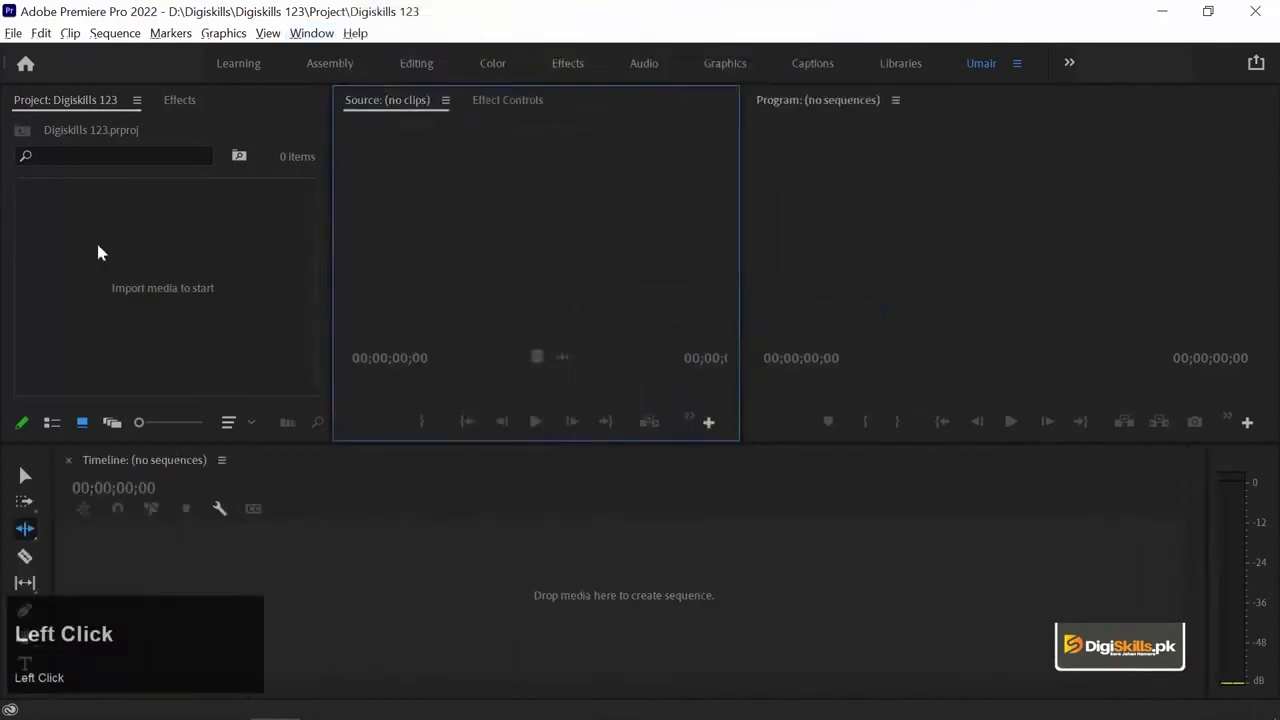